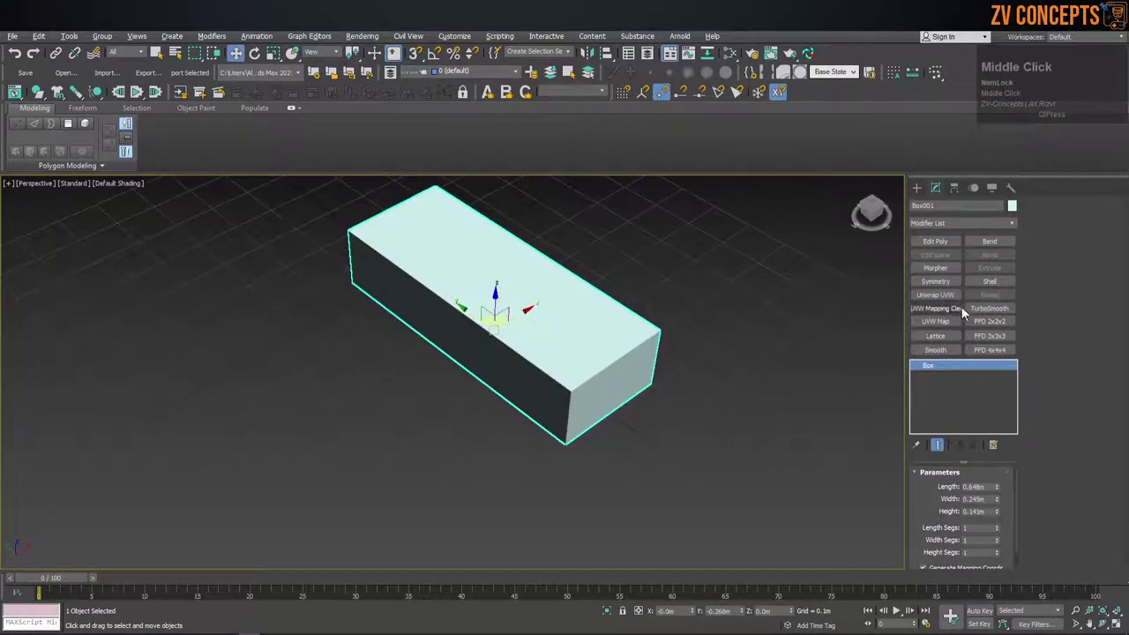
Add an Unwrap UVW modifier to the box and maximize its Edit UVWs window.
{"action": "left_click", "coordinate": [946, 297]}
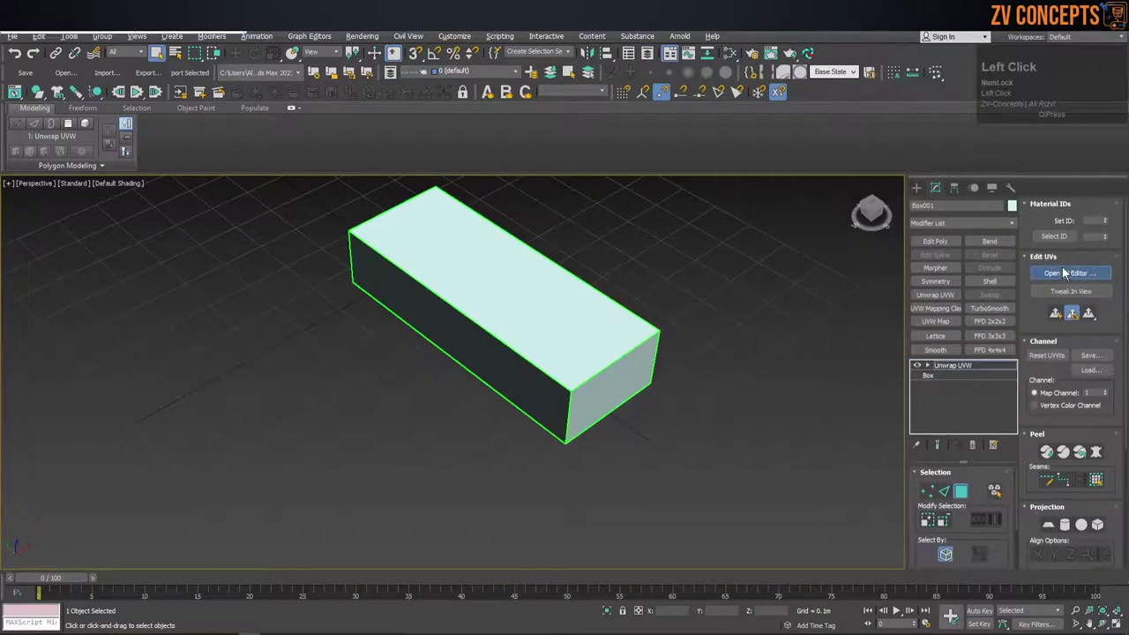
{"action": "left_click", "coordinate": [309, 85]}
{"action": "scroll", "scroll_direction": "down", "scroll_amount": 3}
{"action": "left_click", "coordinate": [275, 120]}
{"action": "scroll", "scroll_direction": "up", "scroll_amount": 3}
{"action": "scroll", "scroll_direction": "down", "scroll_amount": 3}
{"action": "scroll", "scroll_direction": "down", "scroll_amount": 3}
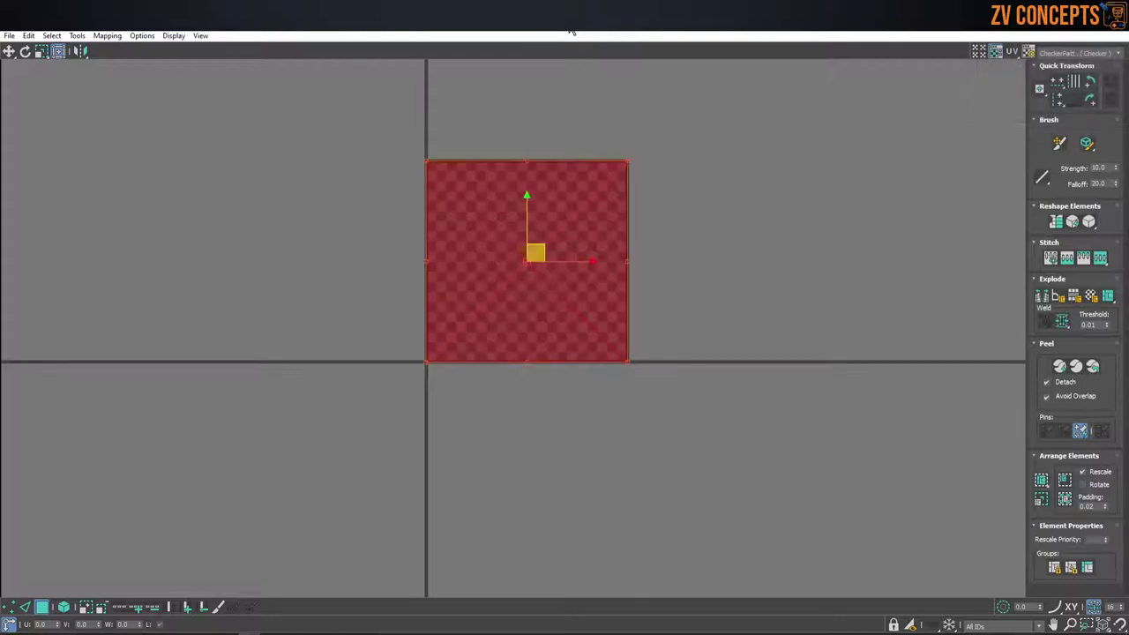
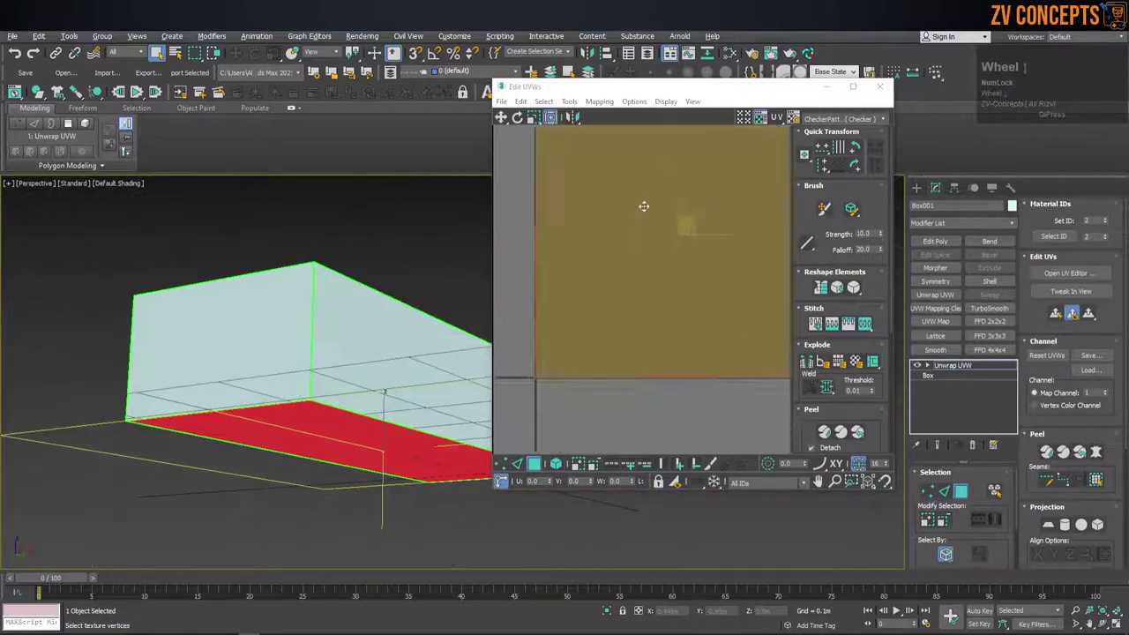
Show the CheckerPattern background behind the box's selected faces in Edit UVWs.
{"action": "scroll", "scroll_direction": "down", "scroll_amount": 3}
{"action": "scroll", "scroll_direction": "up", "scroll_amount": 3}
{"action": "scroll", "scroll_direction": "up", "scroll_amount": 3}
{"action": "left_click", "coordinate": [722, 97]}
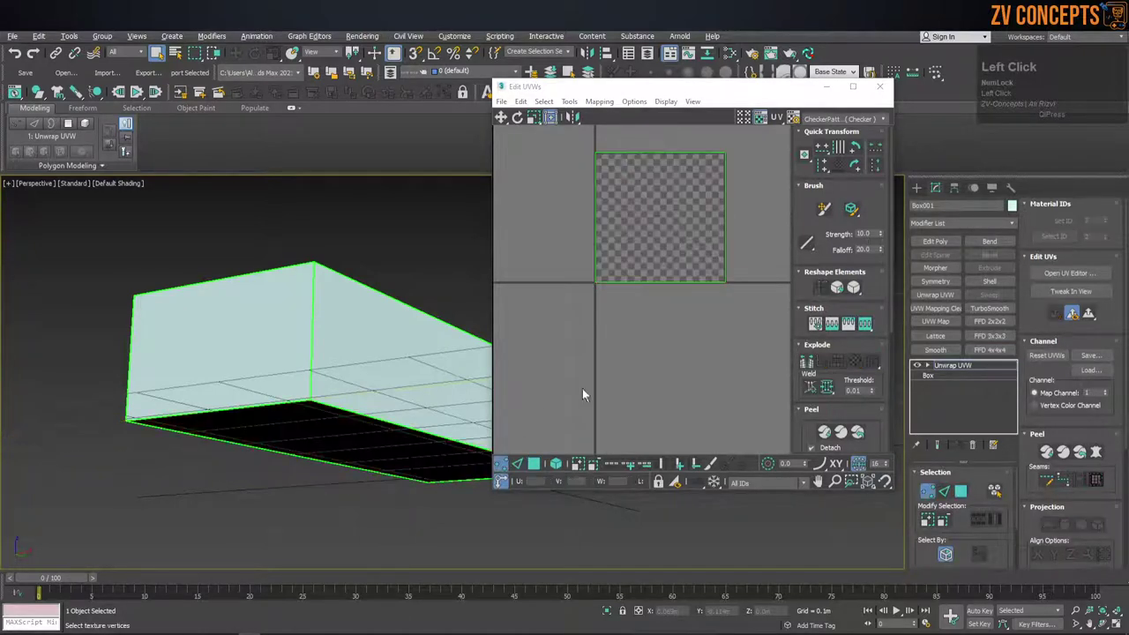
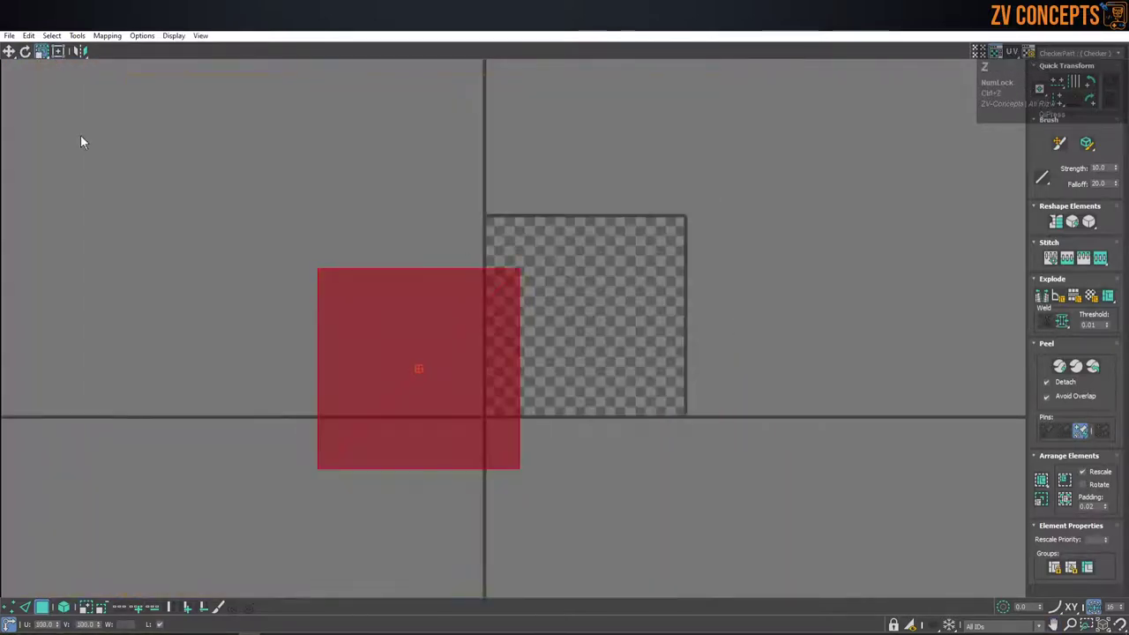
Select all the box's faces in Edit UVWs and restore the window beside the viewport.
{"action": "left_click_drag", "start_coordinate": [61, 55], "coordinate": [611, 236]}
{"action": "key", "text": "ctrl+z"}
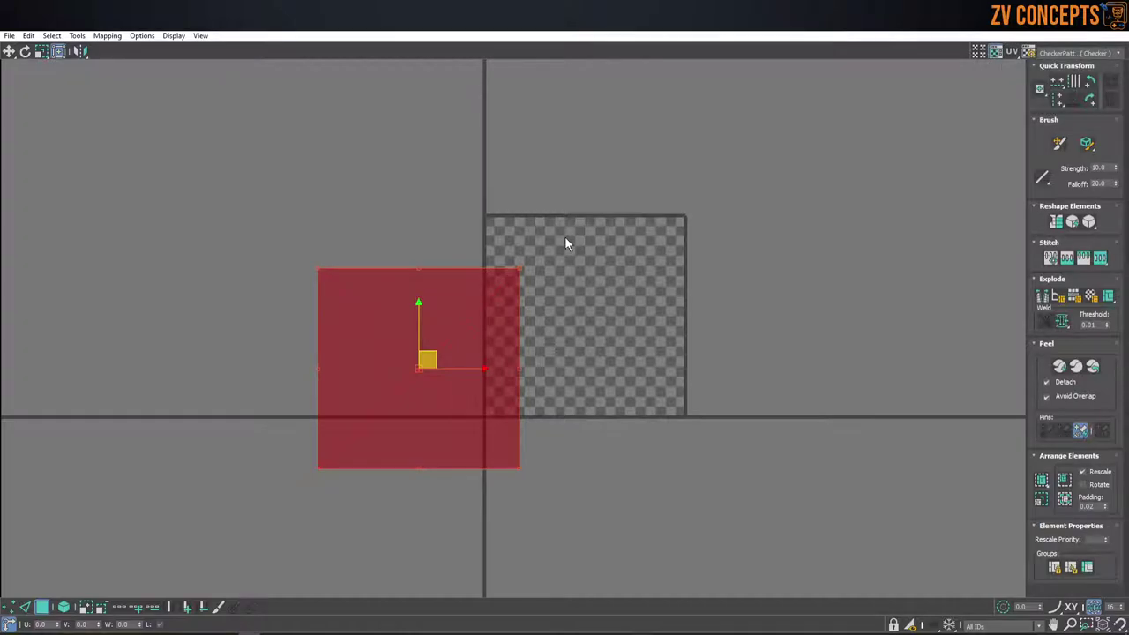
{"action": "left_click_drag", "start_coordinate": [19, 57], "coordinate": [564, 38]}
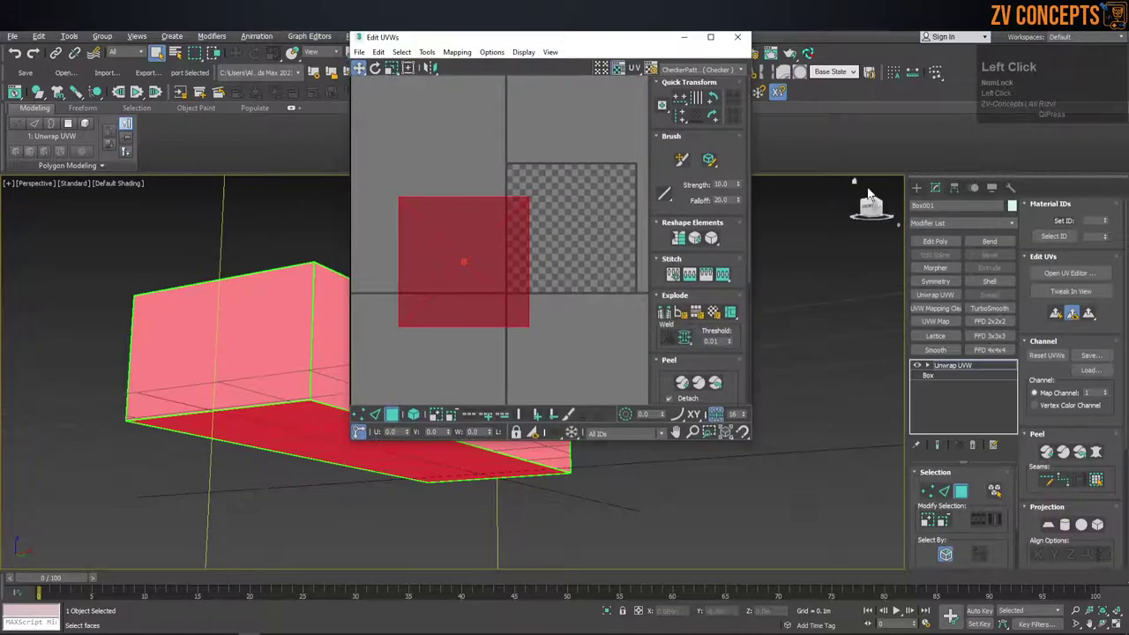
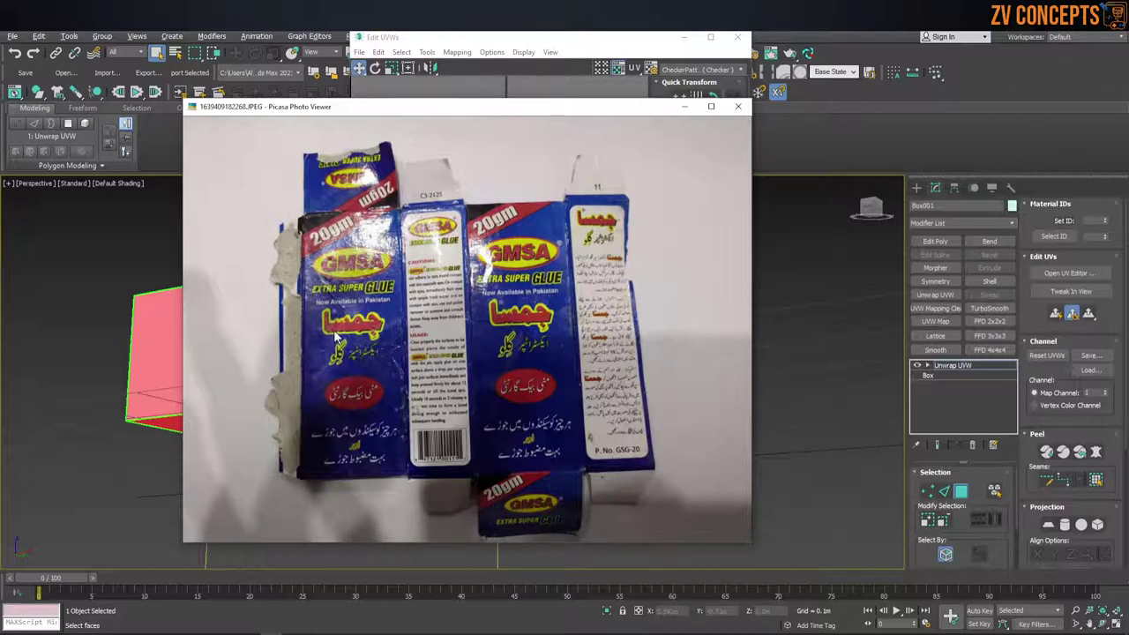
Reposition and enlarge the Picasa carton photo for a closer look.
{"action": "left_click_drag", "start_coordinate": [662, 112], "coordinate": [672, 114]}
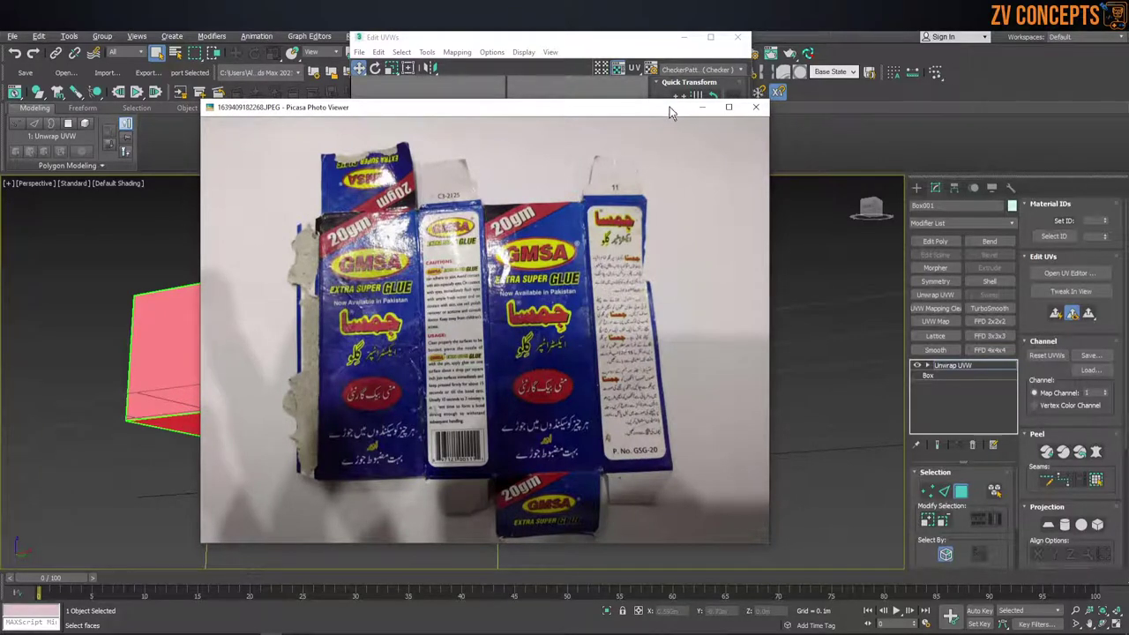
{"action": "left_click_drag", "start_coordinate": [539, 115], "coordinate": [679, 109]}
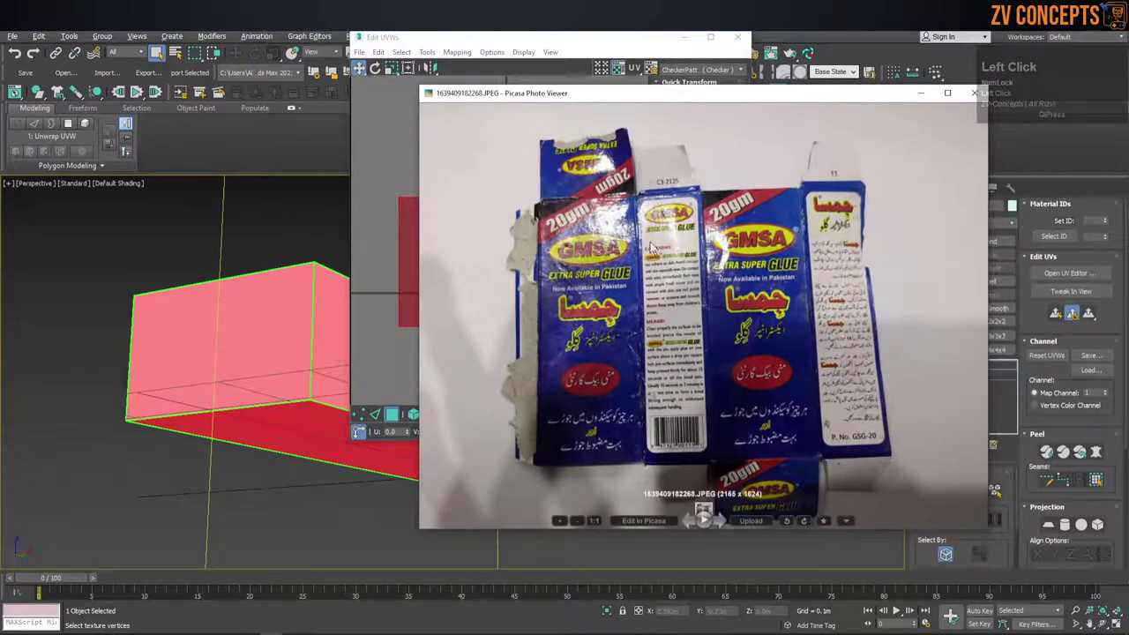
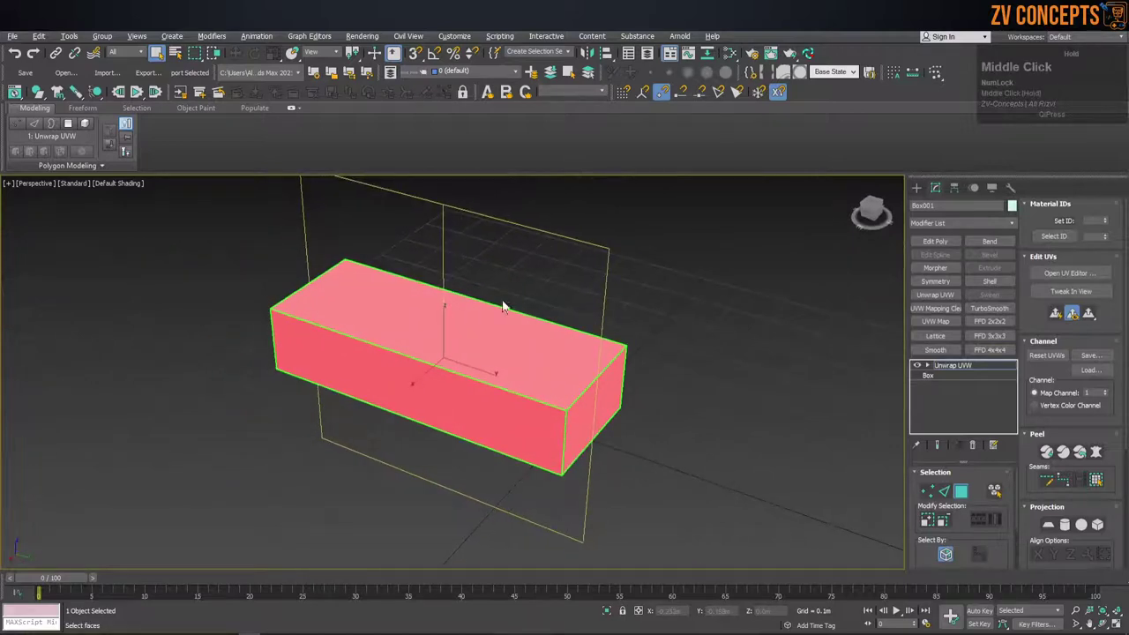
Bring up the Slate Material Editor for the editable-poly box.
{"action": "scroll", "scroll_direction": "down", "scroll_amount": 3}
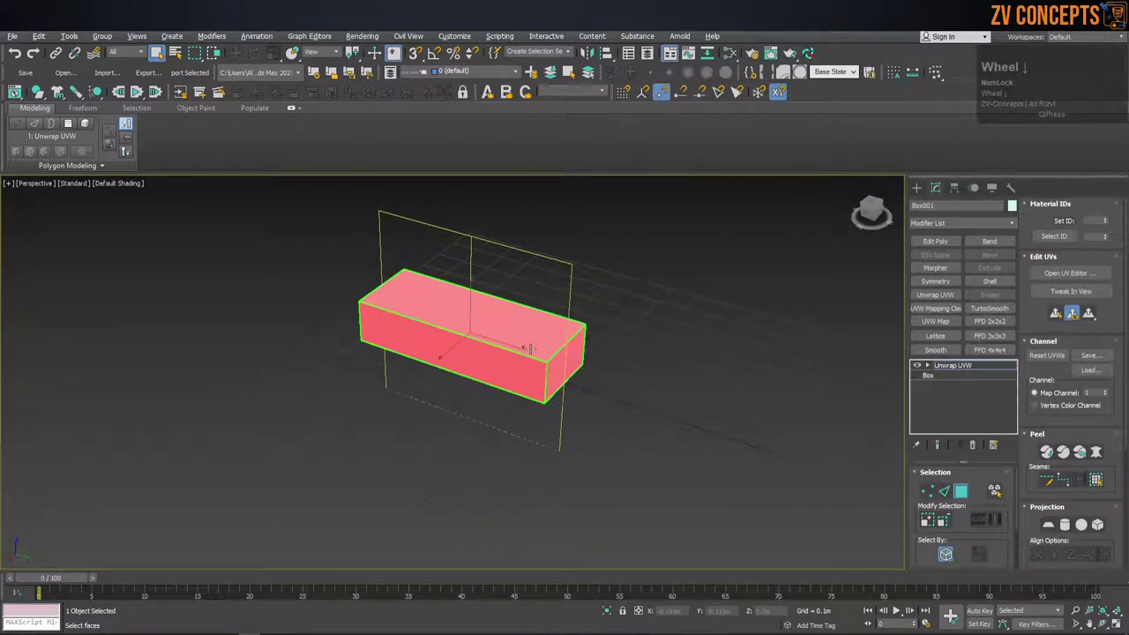
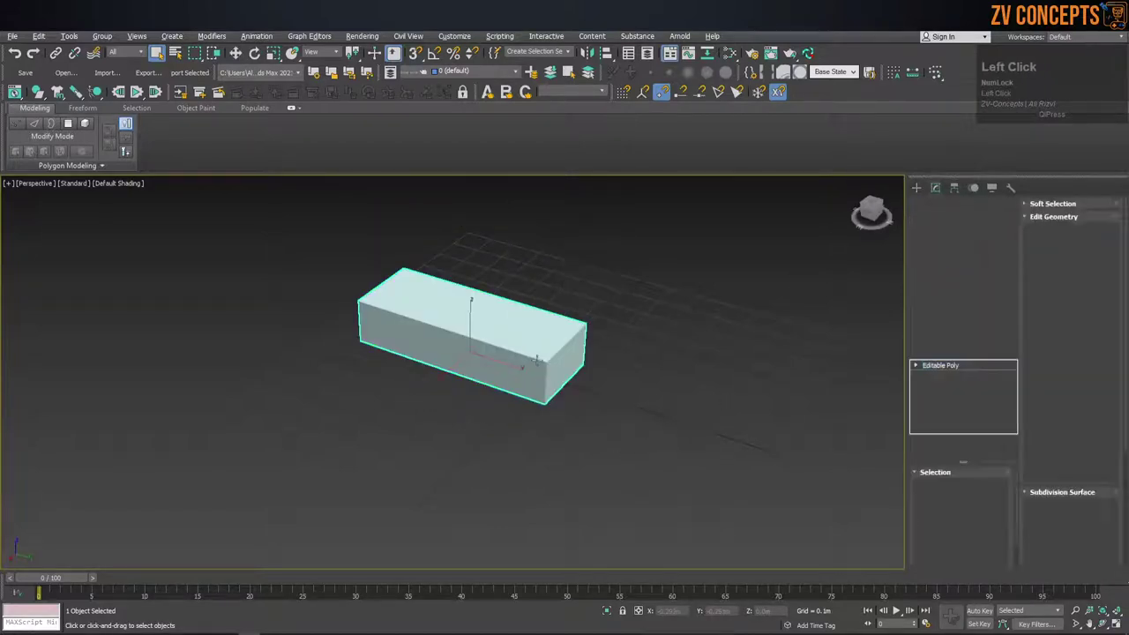
{"action": "key", "text": "m"}
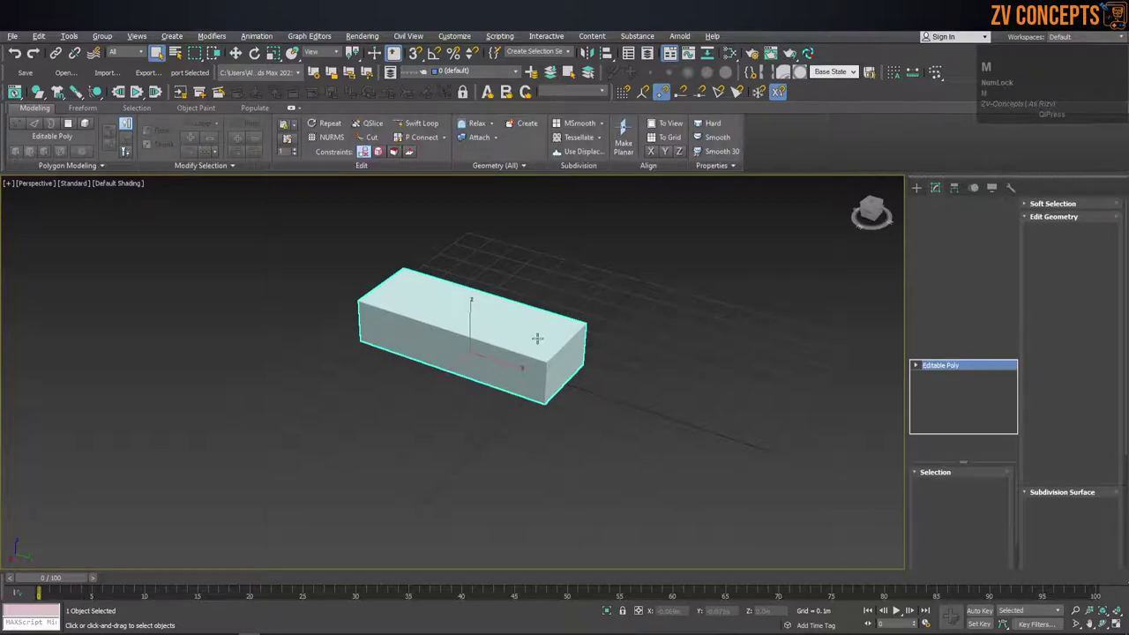
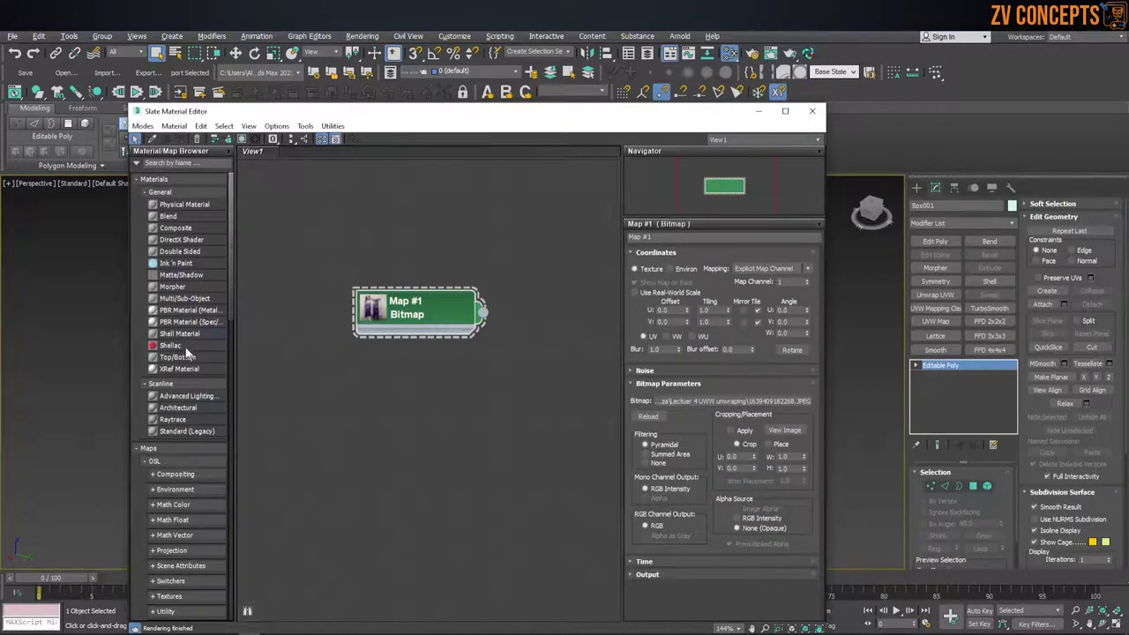
Create a Standard (Legacy) material for the carton photo texture.
{"action": "left_click", "coordinate": [183, 434]}
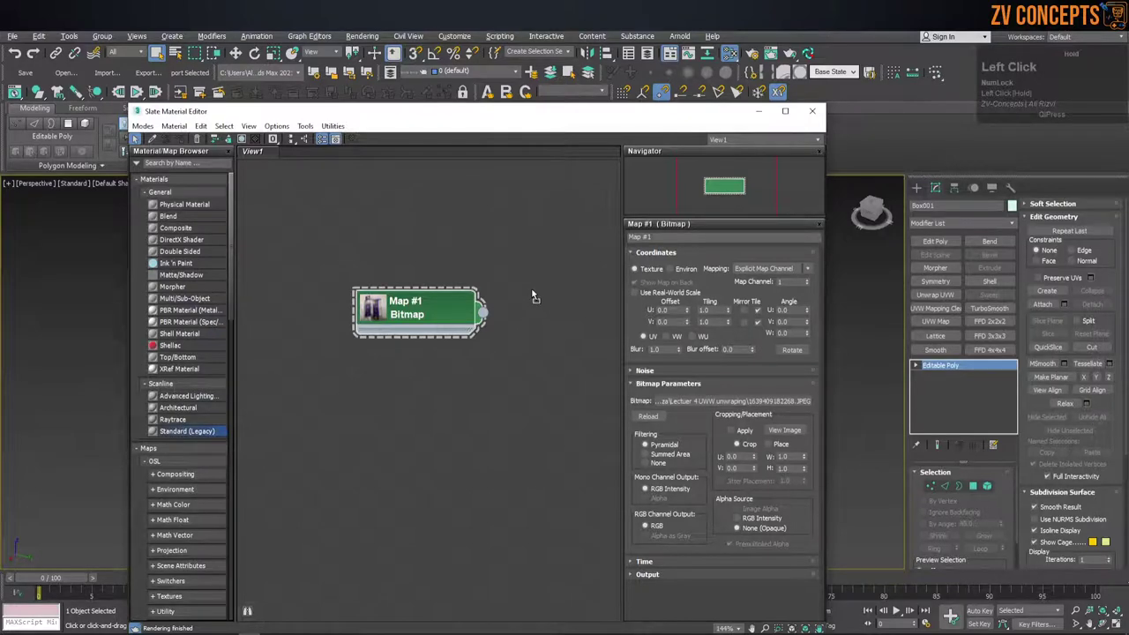
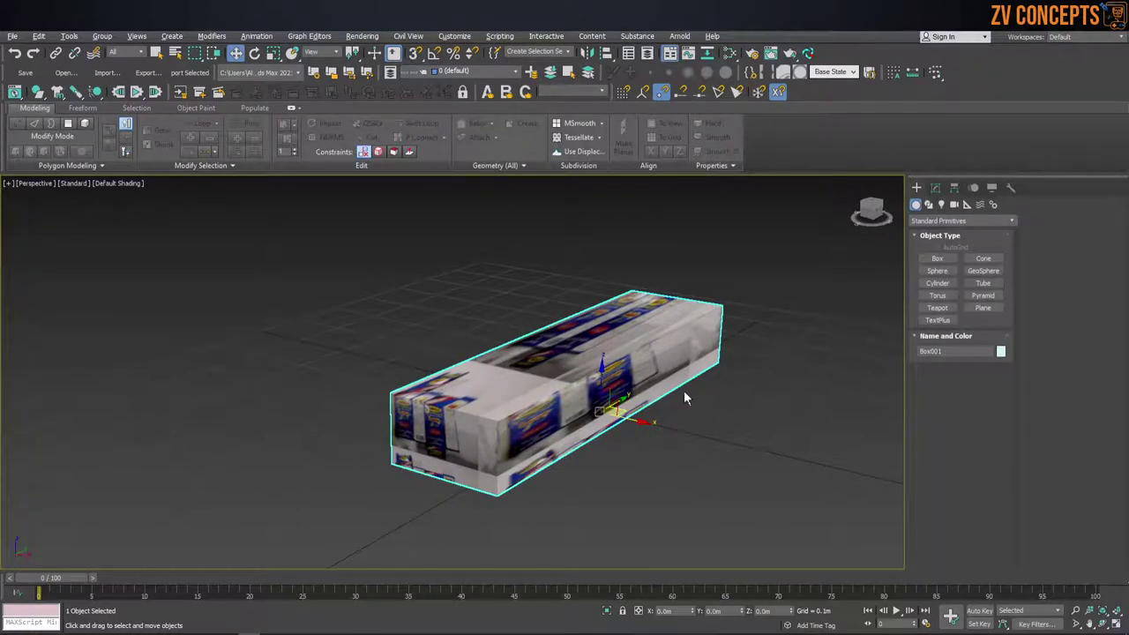
Add a new Unwrap UVW modifier to the textured box and bring up its UV editor.
{"action": "left_click", "coordinate": [940, 195]}
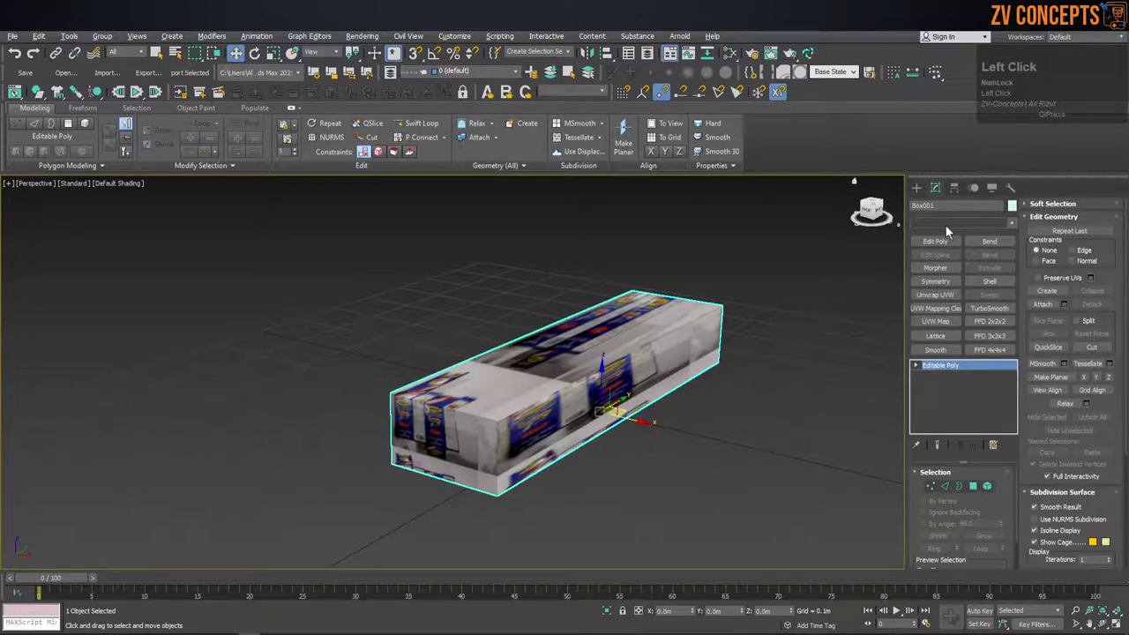
{"action": "key", "text": "u"}
{"action": "left_click", "coordinate": [952, 468]}
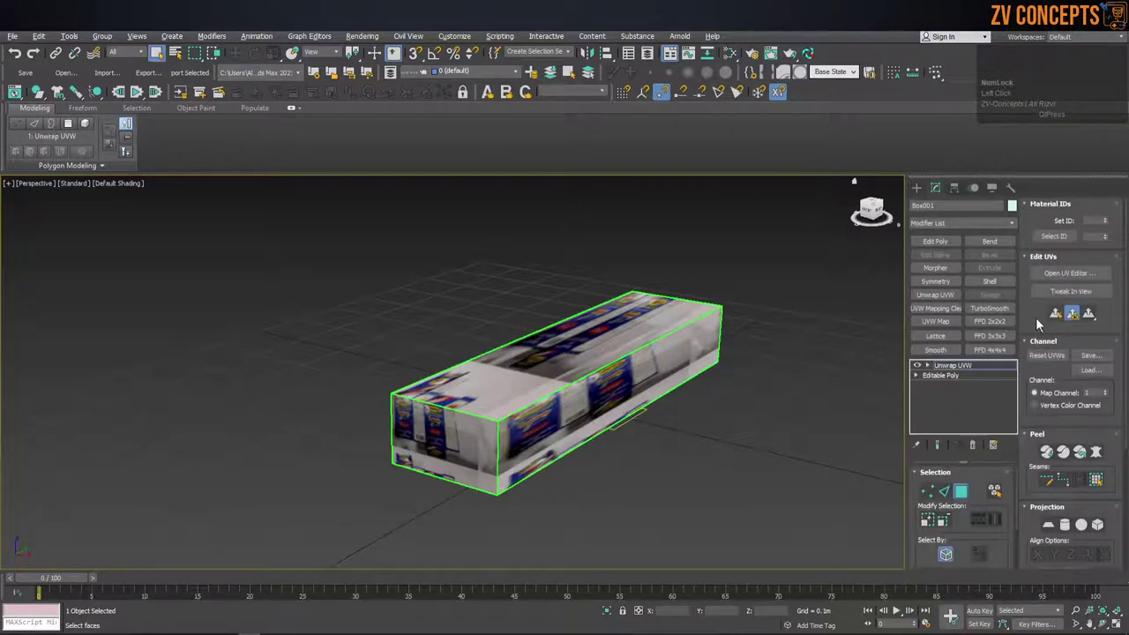
{"action": "left_click", "coordinate": [1082, 283]}
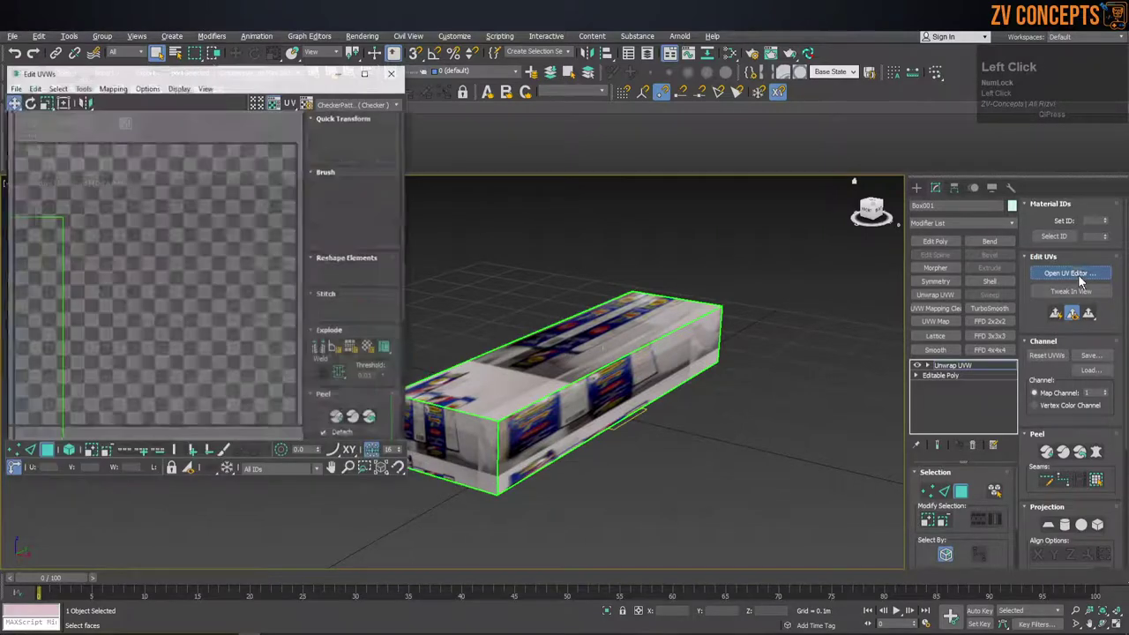
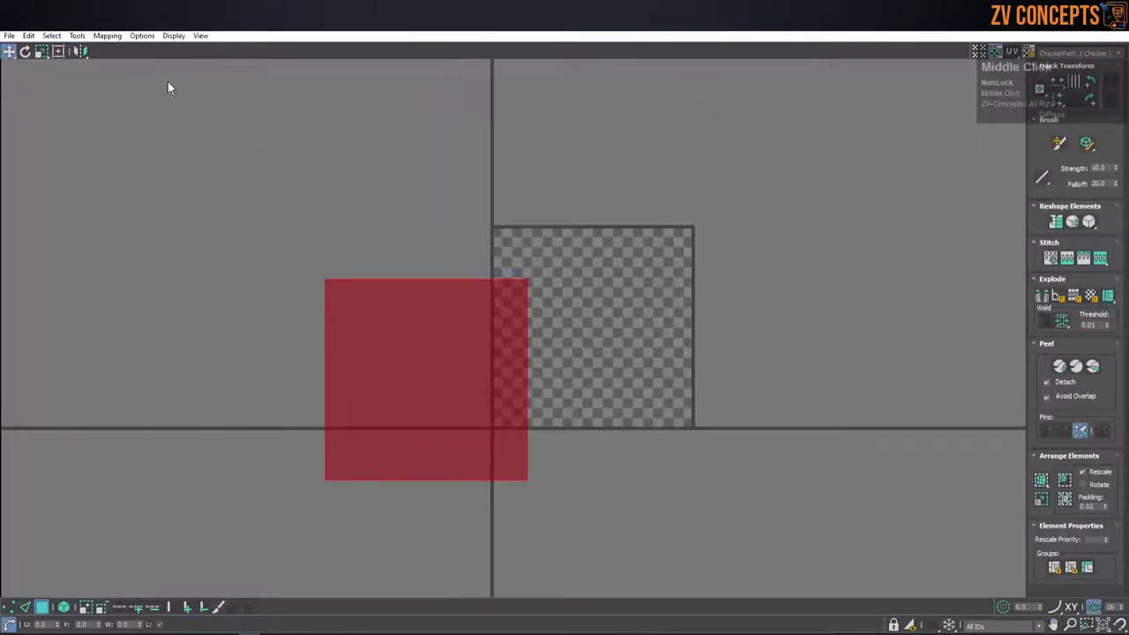
Unfold the box's mapping and show the carton photo as the UV editor background.
{"action": "left_click", "coordinate": [108, 39]}
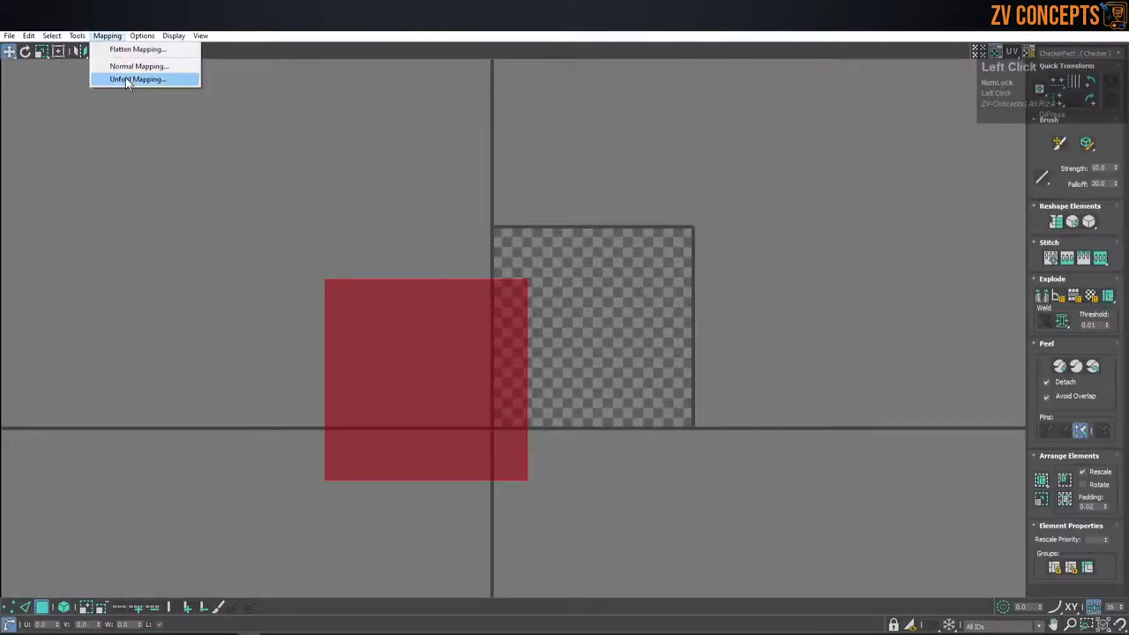
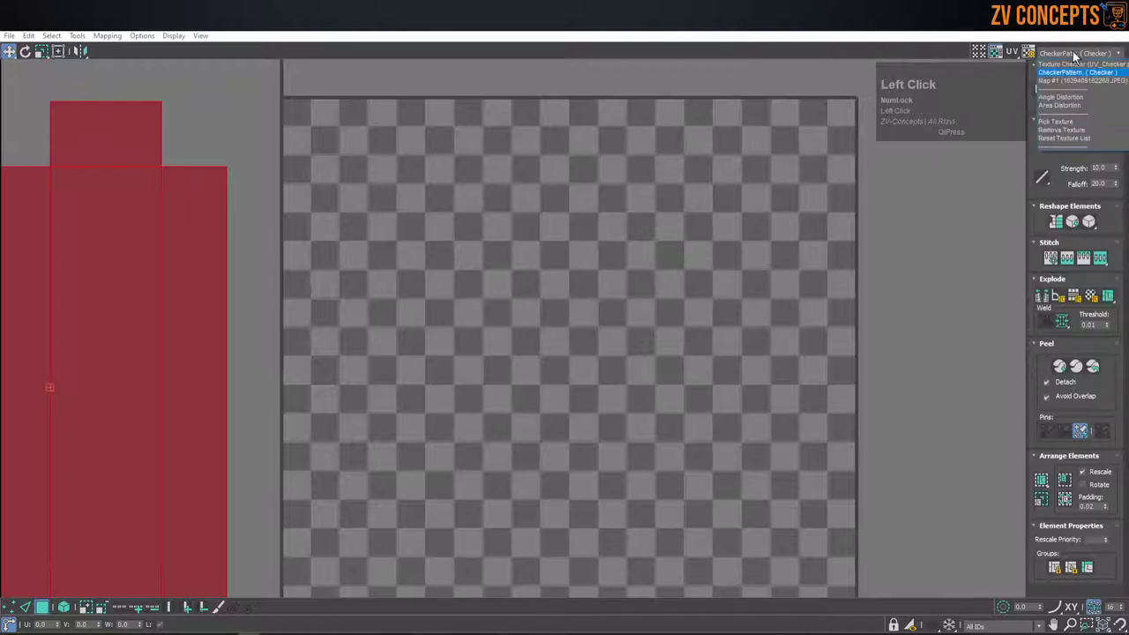
{"action": "left_click", "coordinate": [1077, 80]}
{"action": "scroll", "scroll_direction": "down", "scroll_amount": 3}
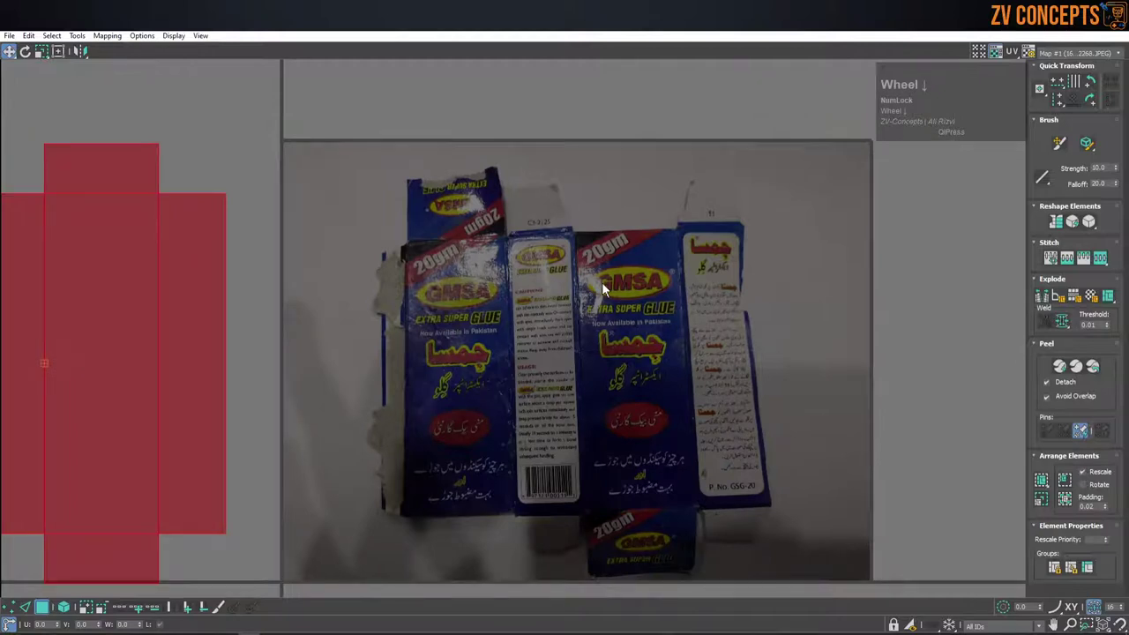
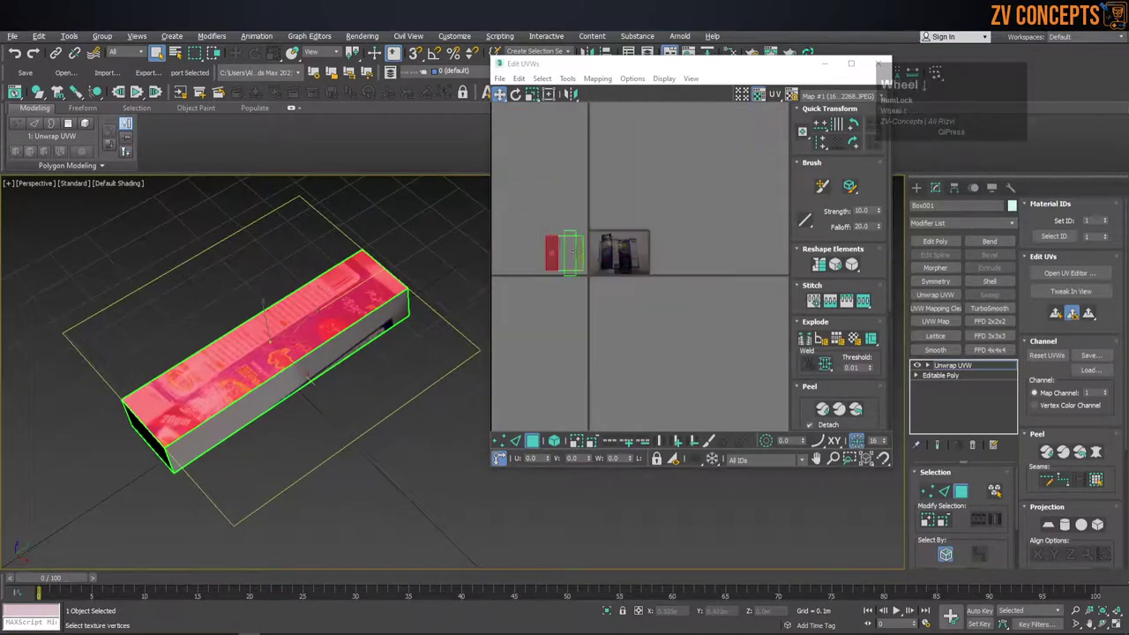
Break the top face's UVs off from the unfolded cross layout.
{"action": "middle_click", "coordinate": [664, 273]}
{"action": "scroll", "scroll_direction": "up", "scroll_amount": 3}
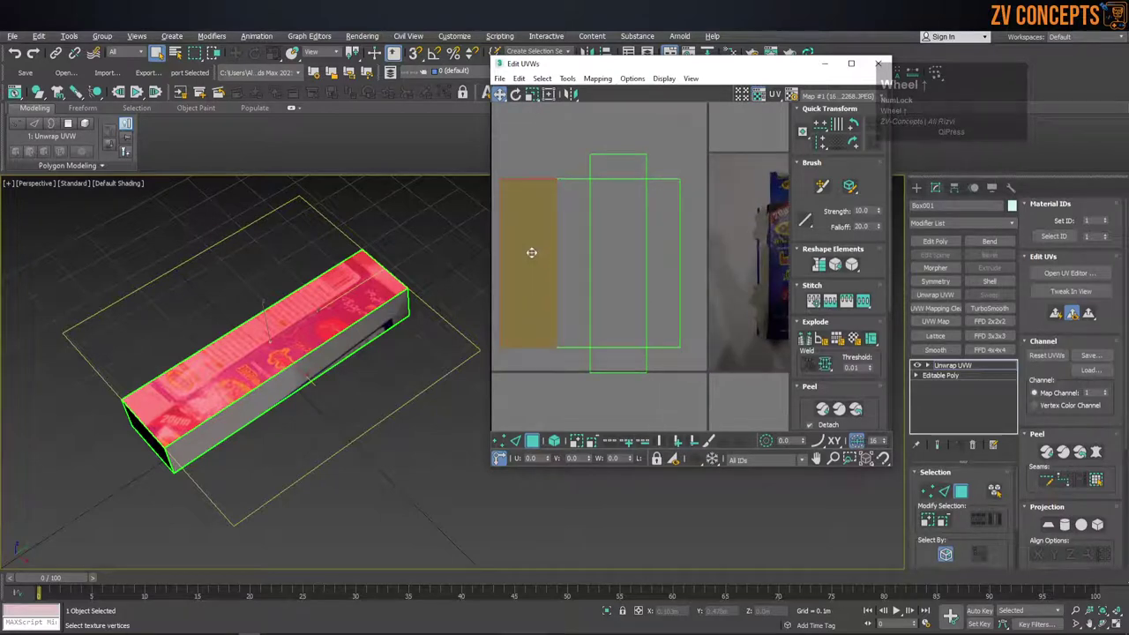
{"action": "right_click", "coordinate": [533, 259]}
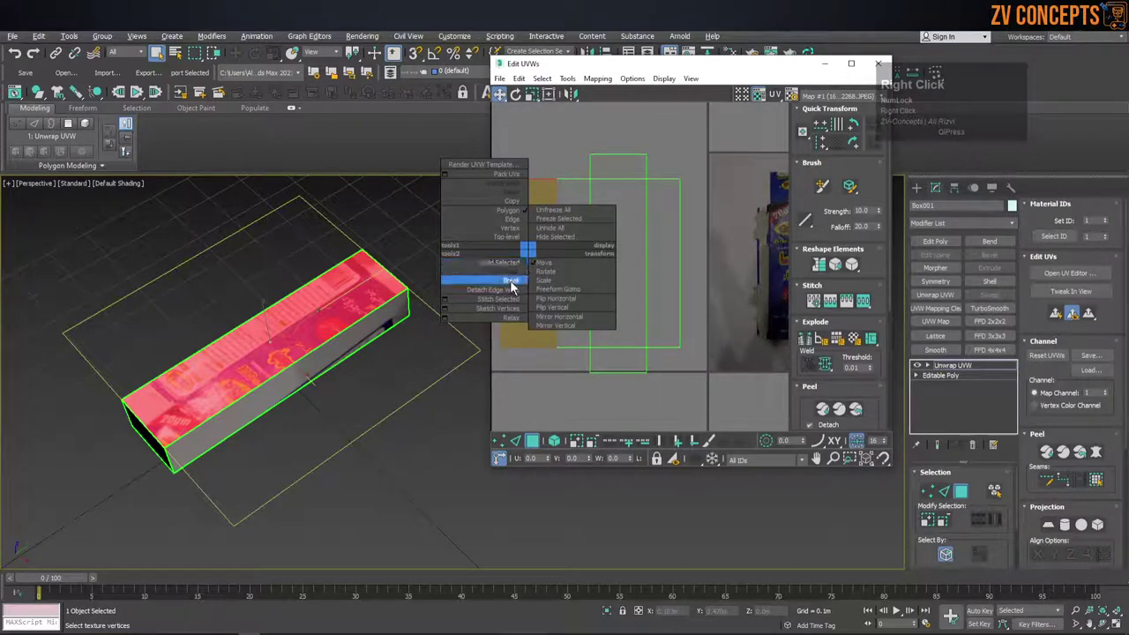
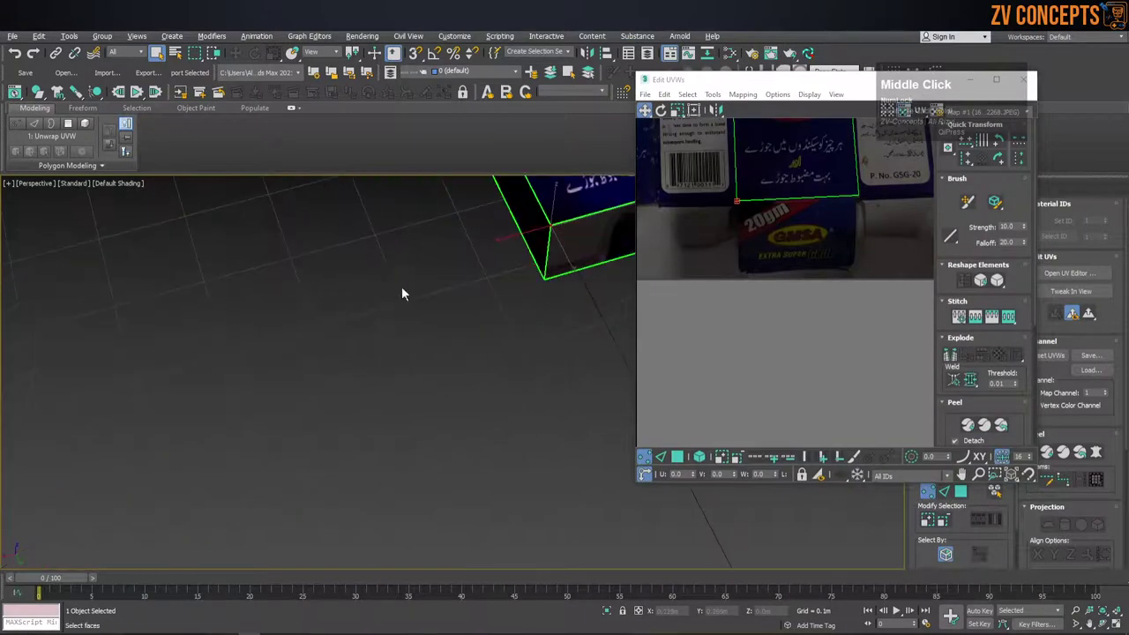
Pan and zoom the perspective viewport to frame the textured box.
{"action": "scroll", "scroll_direction": "up", "scroll_amount": 3}
{"action": "scroll", "scroll_direction": "down", "scroll_amount": 3}
{"action": "middle_click", "coordinate": [376, 361]}
{"action": "scroll", "scroll_direction": "down", "scroll_amount": 3}
{"action": "middle_click", "coordinate": [385, 301]}
{"action": "middle_click", "coordinate": [354, 360]}
{"action": "scroll", "scroll_direction": "up", "scroll_amount": 3}
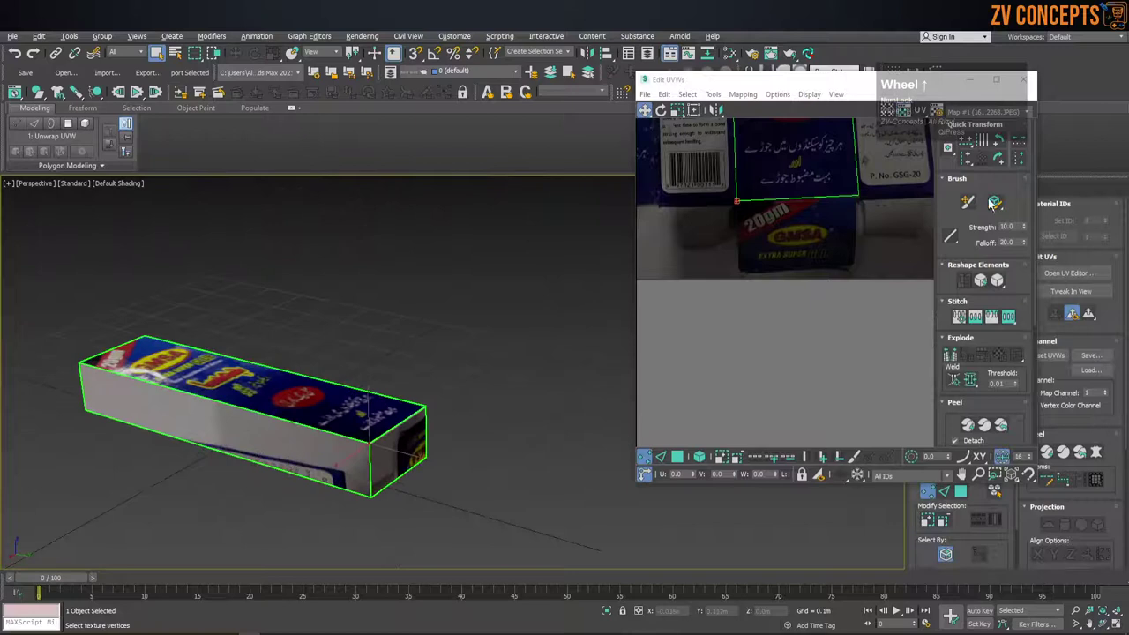
{"action": "scroll", "scroll_direction": "down", "scroll_amount": 3}
{"action": "middle_click", "coordinate": [824, 263]}
{"action": "scroll", "scroll_direction": "down", "scroll_amount": 3}
{"action": "middle_click", "coordinate": [731, 258]}
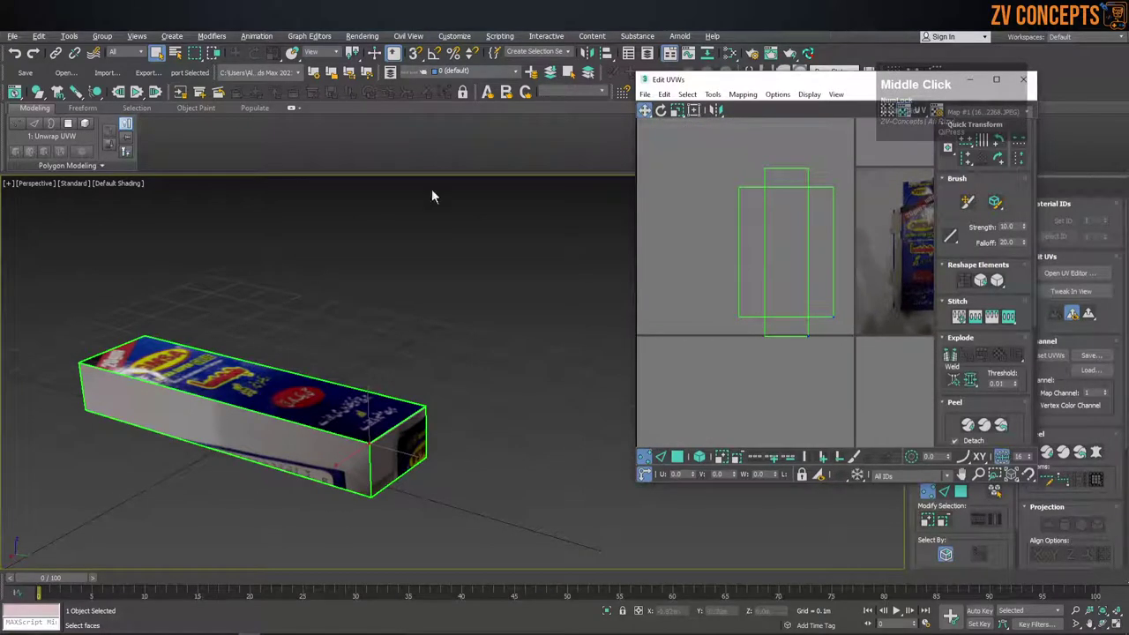
Select the side face and flip its UVs horizontally to match the Urdu text panel.
{"action": "left_click", "coordinate": [675, 462]}
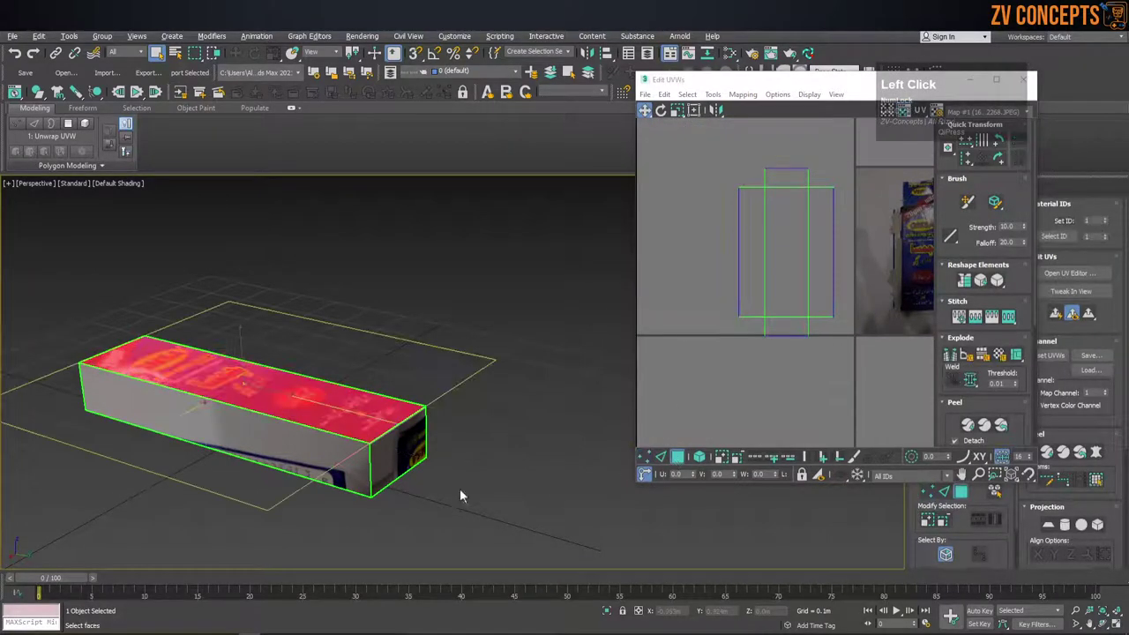
{"action": "scroll", "scroll_direction": "up", "scroll_amount": 3}
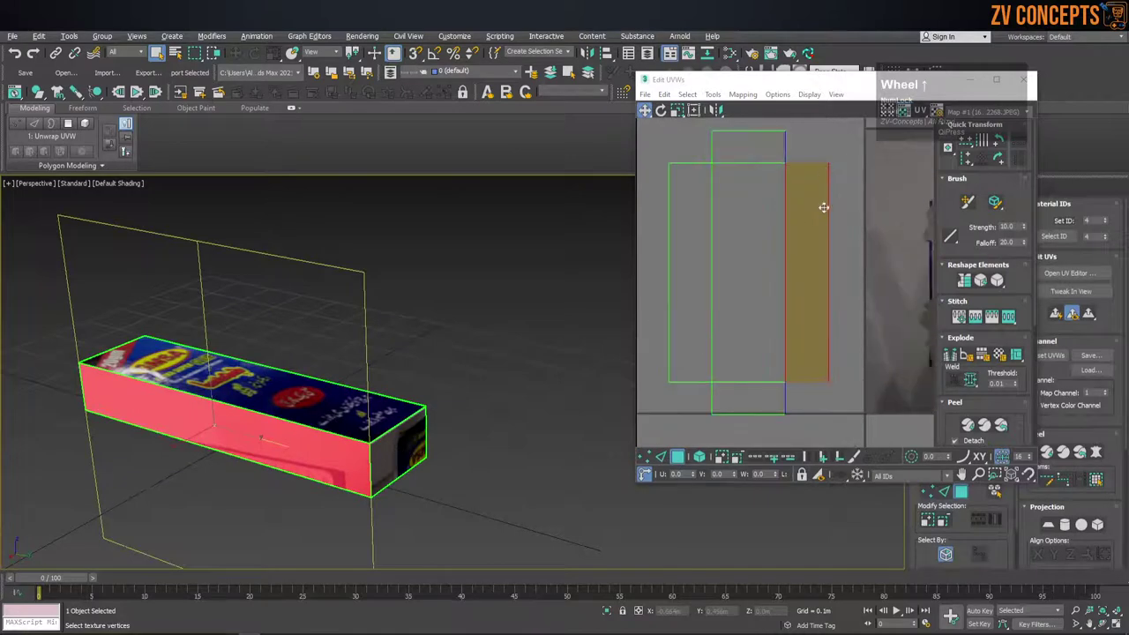
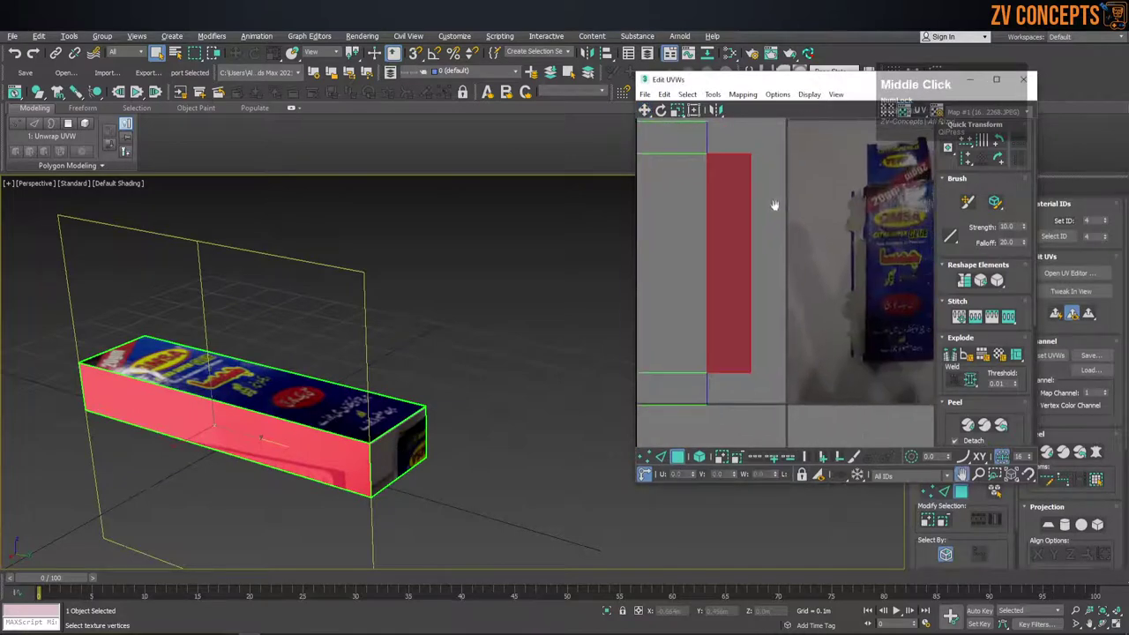
{"action": "scroll", "scroll_direction": "up", "scroll_amount": 3}
{"action": "right_click", "coordinate": [740, 197]}
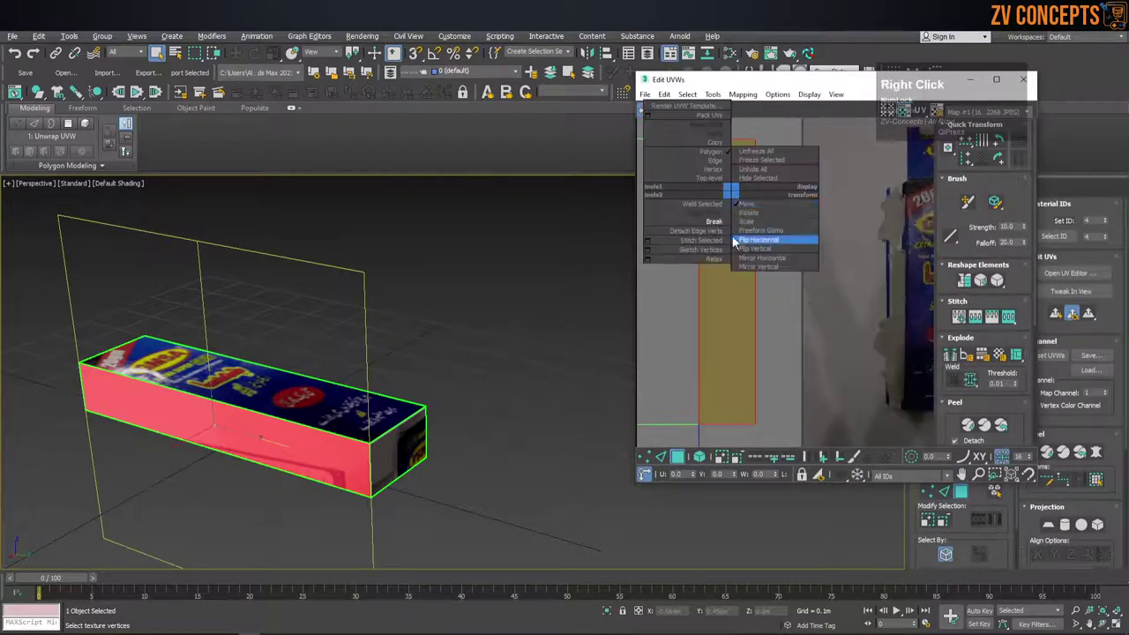
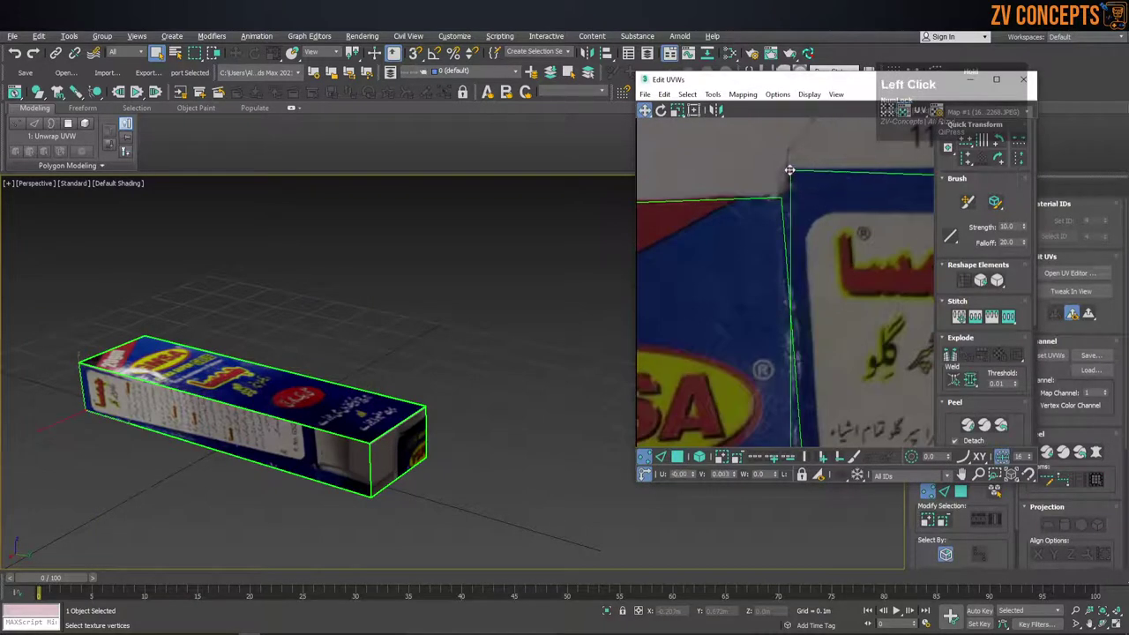
{"action": "scroll", "scroll_direction": "down", "scroll_amount": 3}
{"action": "scroll", "scroll_direction": "up", "scroll_amount": 3}
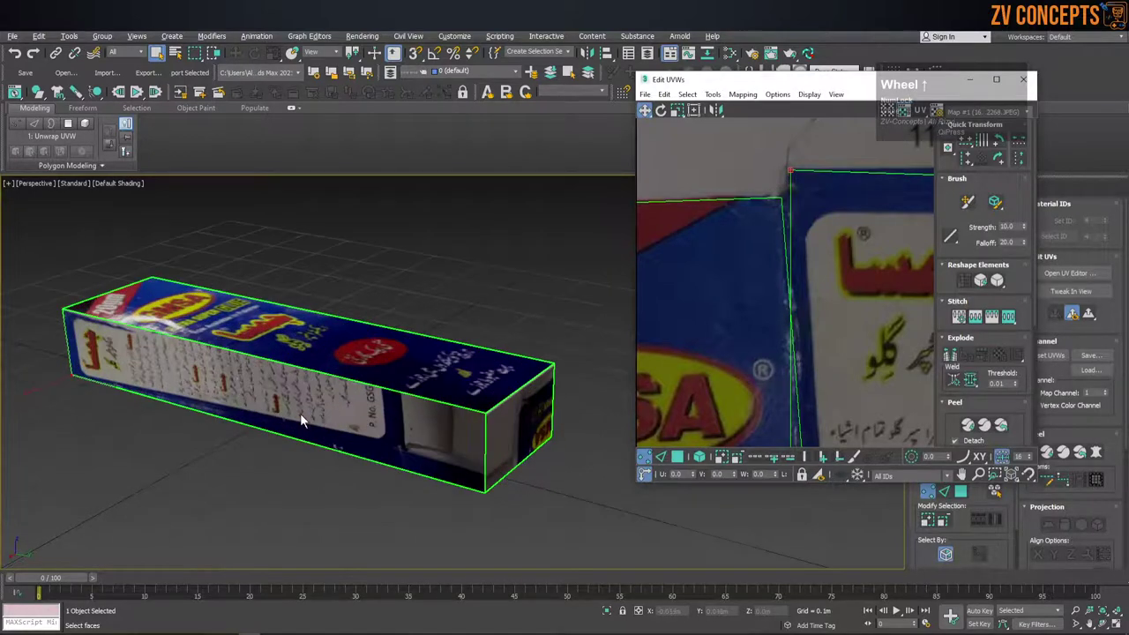
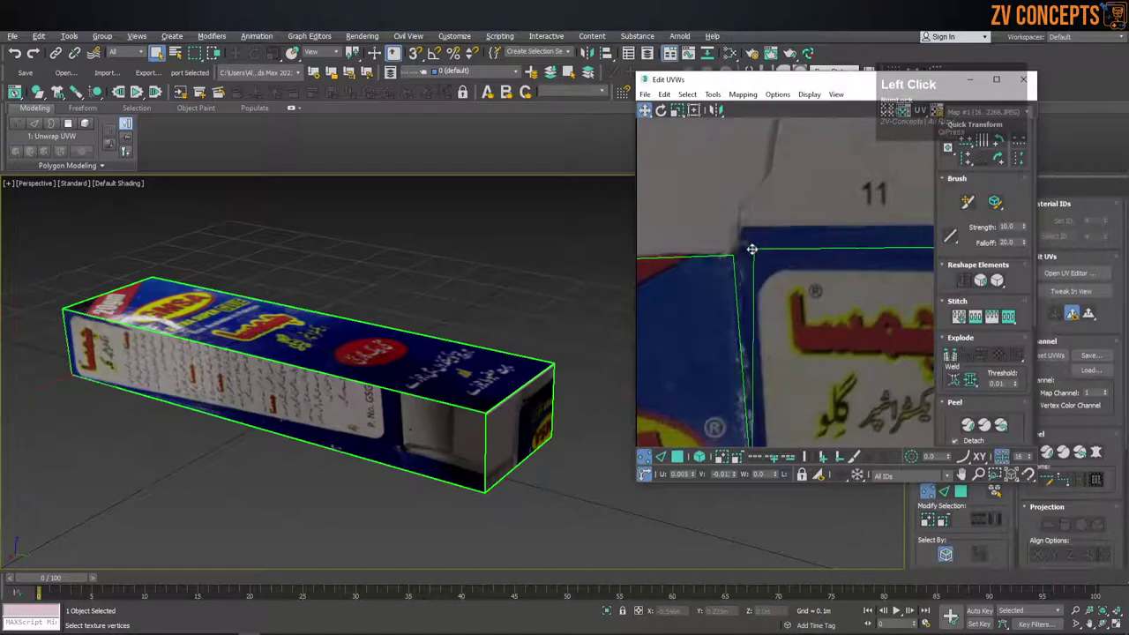
Drag the side's lower UV corner onto the Urdu panel ending in P. No. GSG-20.
{"action": "scroll", "scroll_direction": "down", "scroll_amount": 3}
{"action": "middle_click", "coordinate": [744, 364]}
{"action": "scroll", "scroll_direction": "up", "scroll_amount": 3}
{"action": "left_click", "coordinate": [819, 402]}
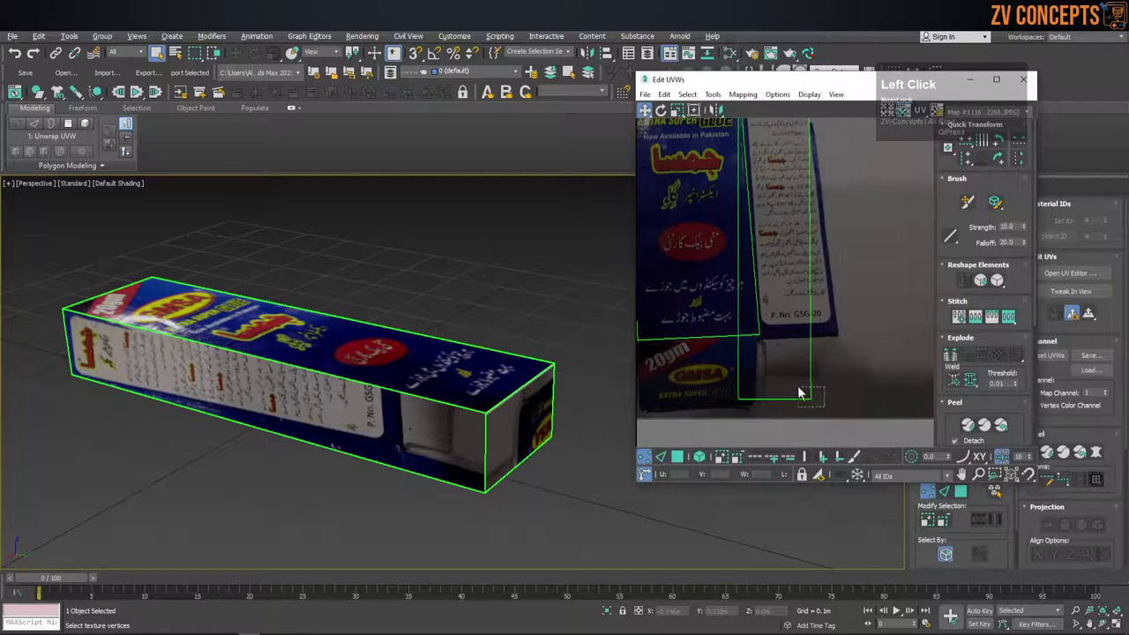
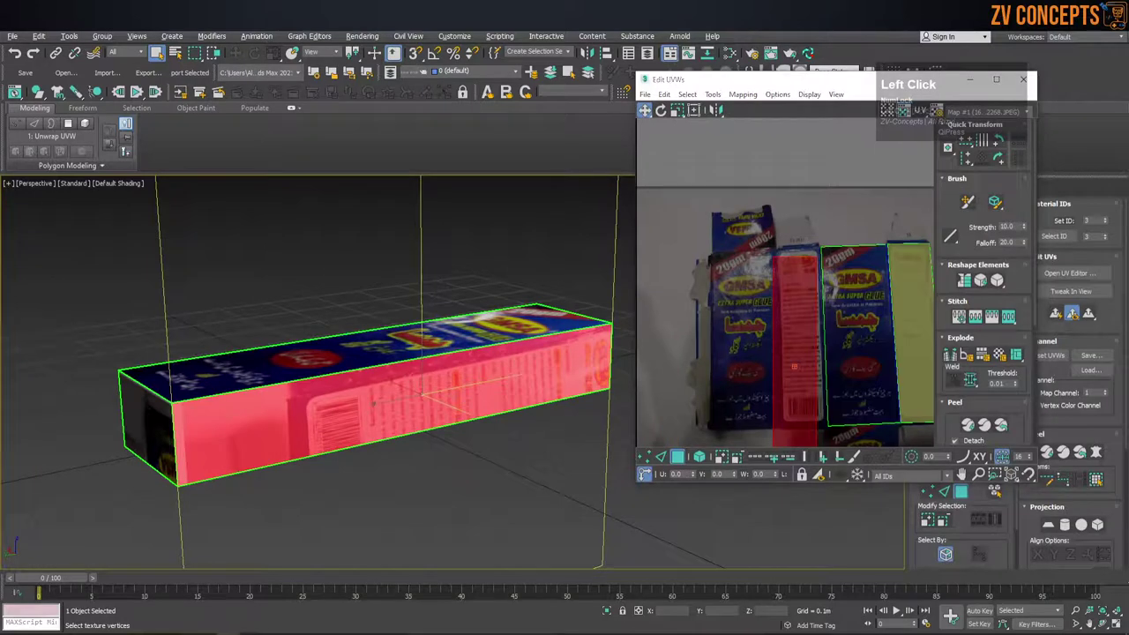
In UV vertex mode, place the side's top-left and below-barcode corners on the cautions panel.
{"action": "middle_click", "coordinate": [768, 312]}
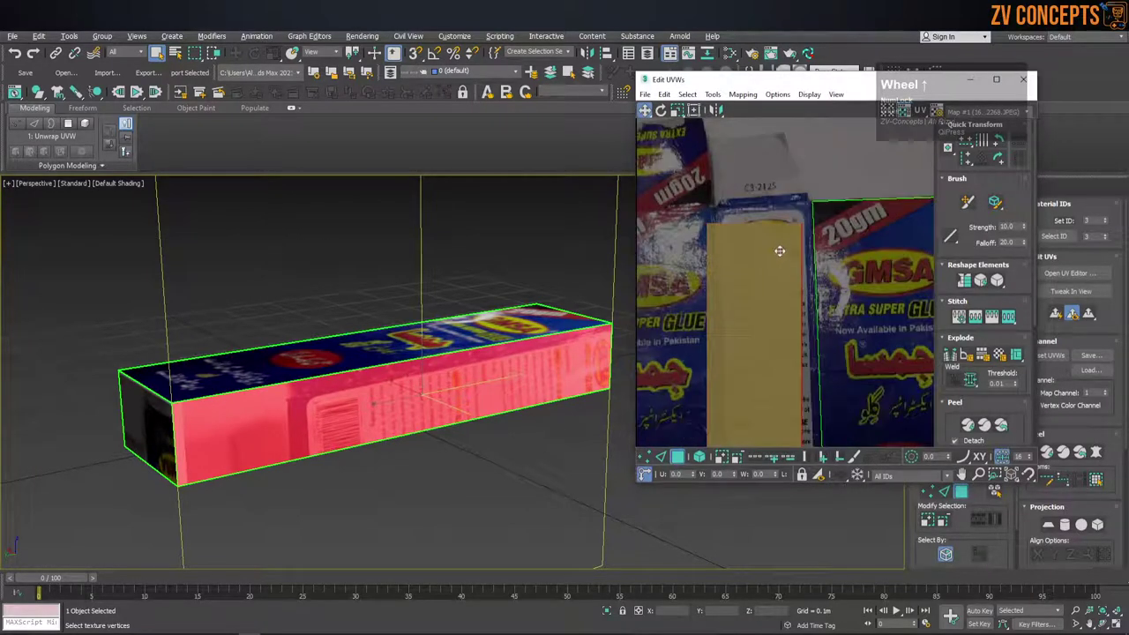
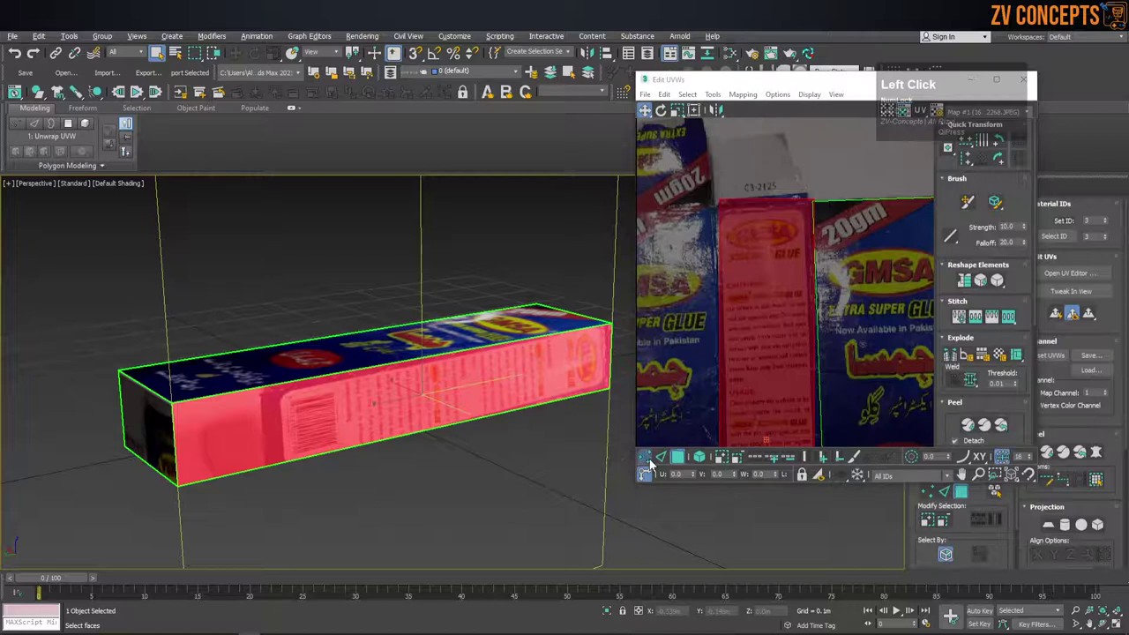
{"action": "scroll", "scroll_direction": "up", "scroll_amount": 3}
{"action": "left_click", "coordinate": [730, 231]}
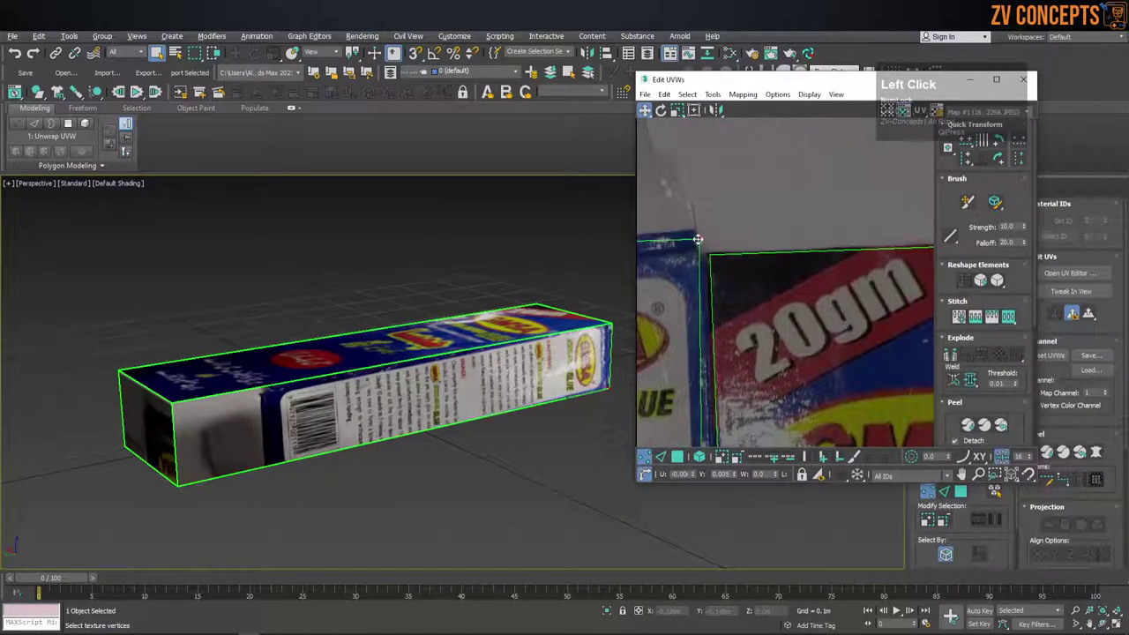
{"action": "scroll", "scroll_direction": "up", "scroll_amount": 3}
{"action": "scroll", "scroll_direction": "down", "scroll_amount": 3}
{"action": "left_click", "coordinate": [745, 192]}
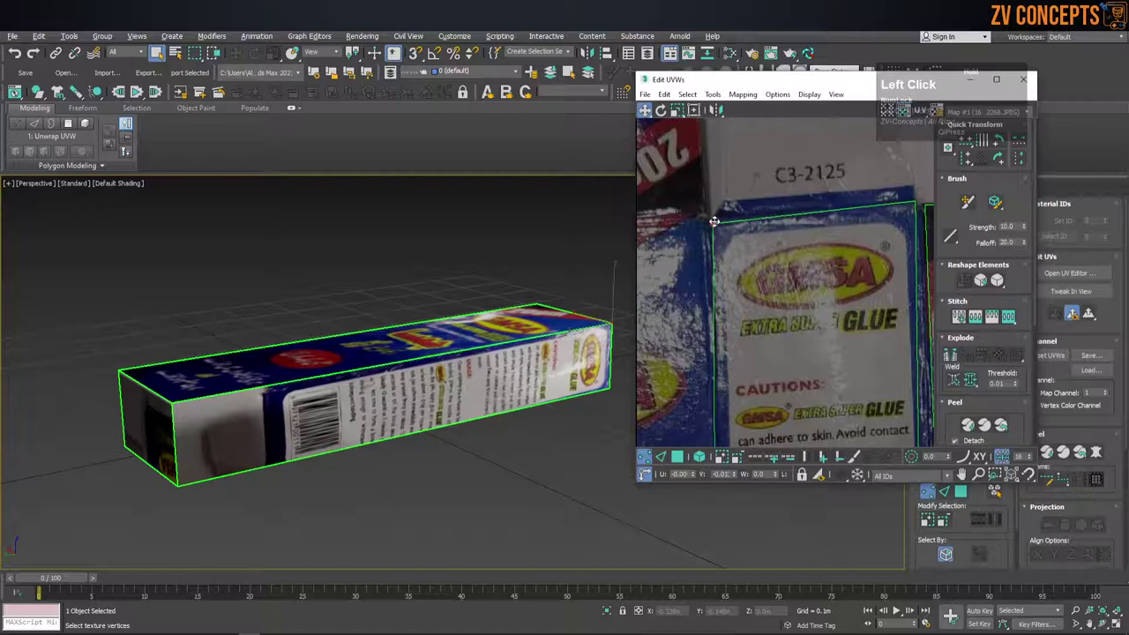
{"action": "scroll", "scroll_direction": "down", "scroll_amount": 3}
{"action": "middle_click", "coordinate": [775, 378]}
{"action": "scroll", "scroll_direction": "up", "scroll_amount": 3}
{"action": "left_click", "coordinate": [820, 359]}
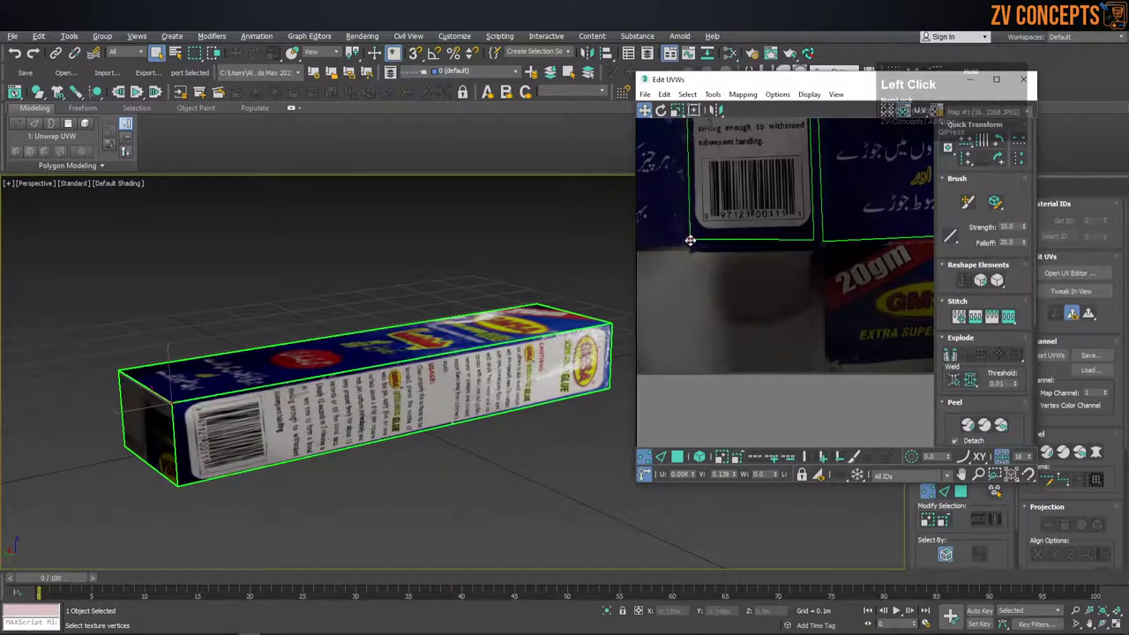
Fit the remaining UV corners onto the English cautions and barcode panel edges.
{"action": "scroll", "scroll_direction": "up", "scroll_amount": 3}
{"action": "left_click", "coordinate": [741, 255]}
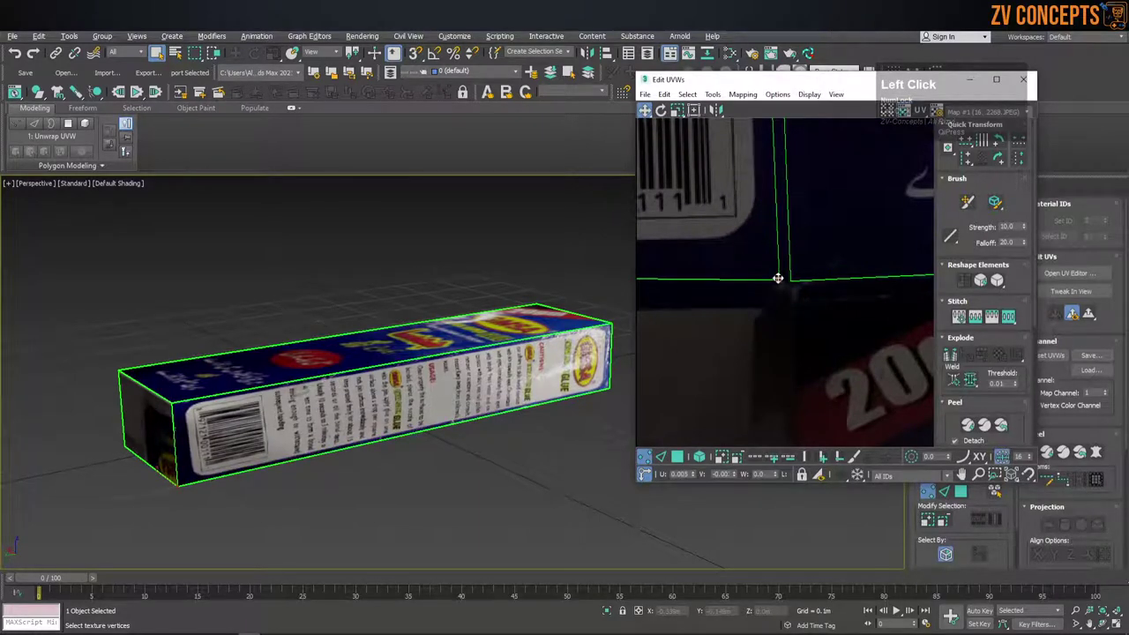
{"action": "scroll", "scroll_direction": "down", "scroll_amount": 3}
{"action": "middle_click", "coordinate": [772, 293]}
{"action": "left_click", "coordinate": [828, 345]}
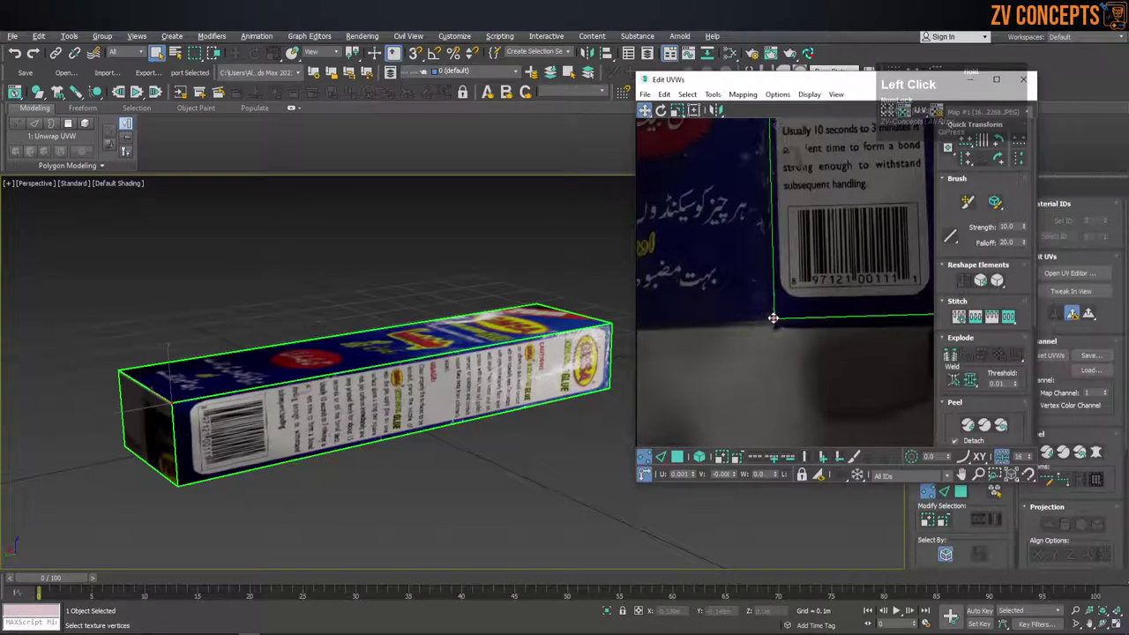
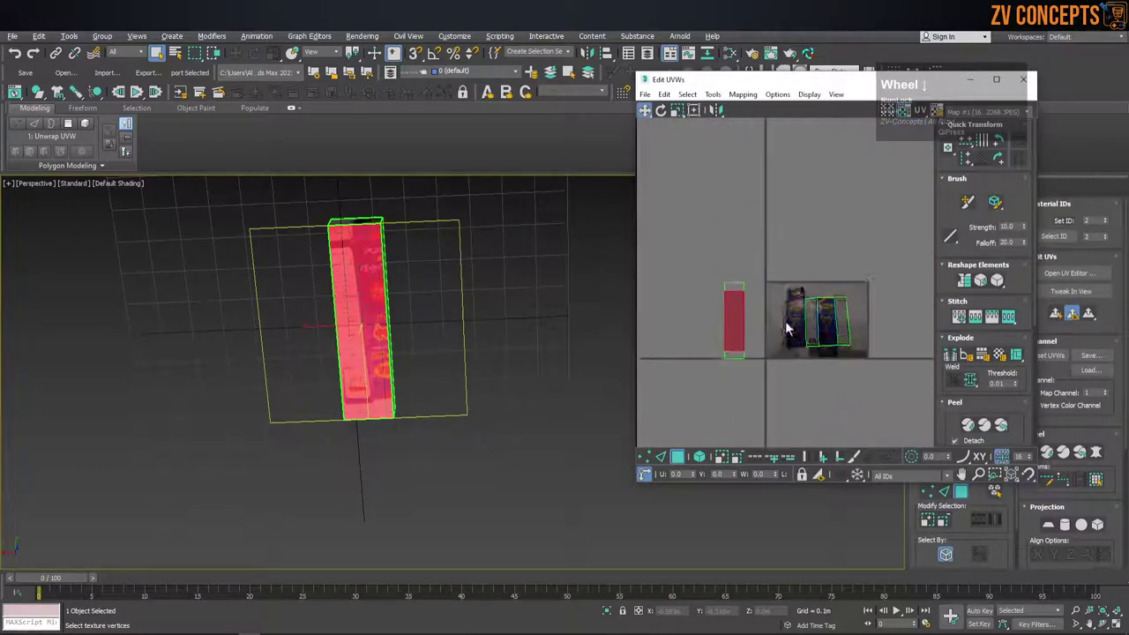
Break the end face's UVs from the shell and switch to vertex editing.
{"action": "scroll", "scroll_direction": "up", "scroll_amount": 3}
{"action": "right_click", "coordinate": [737, 315]}
{"action": "left_click", "coordinate": [719, 340]}
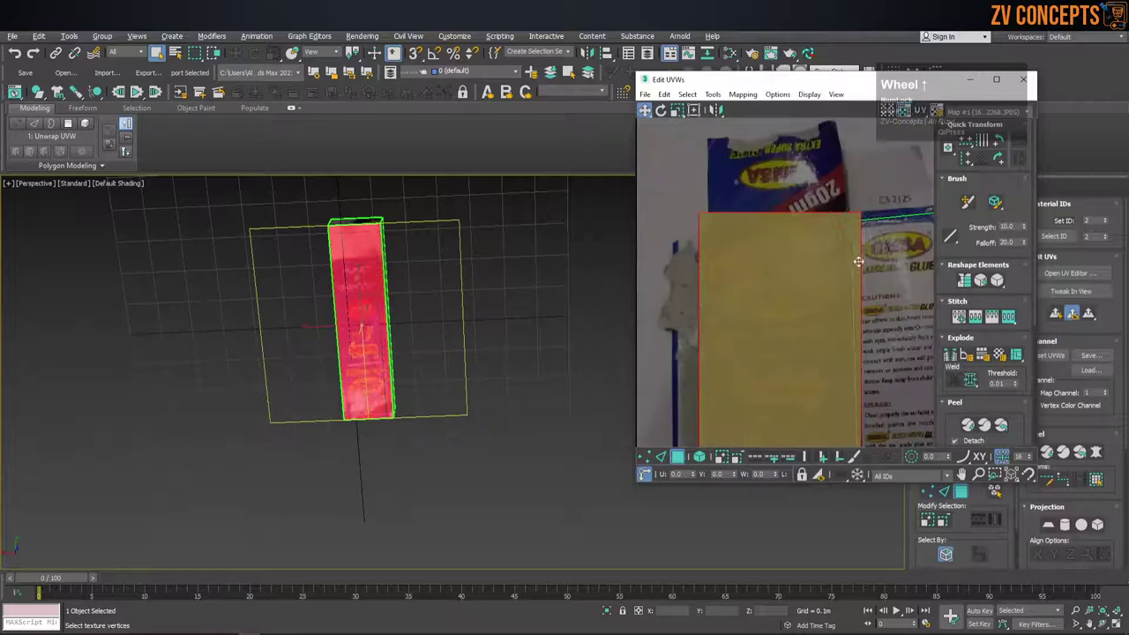
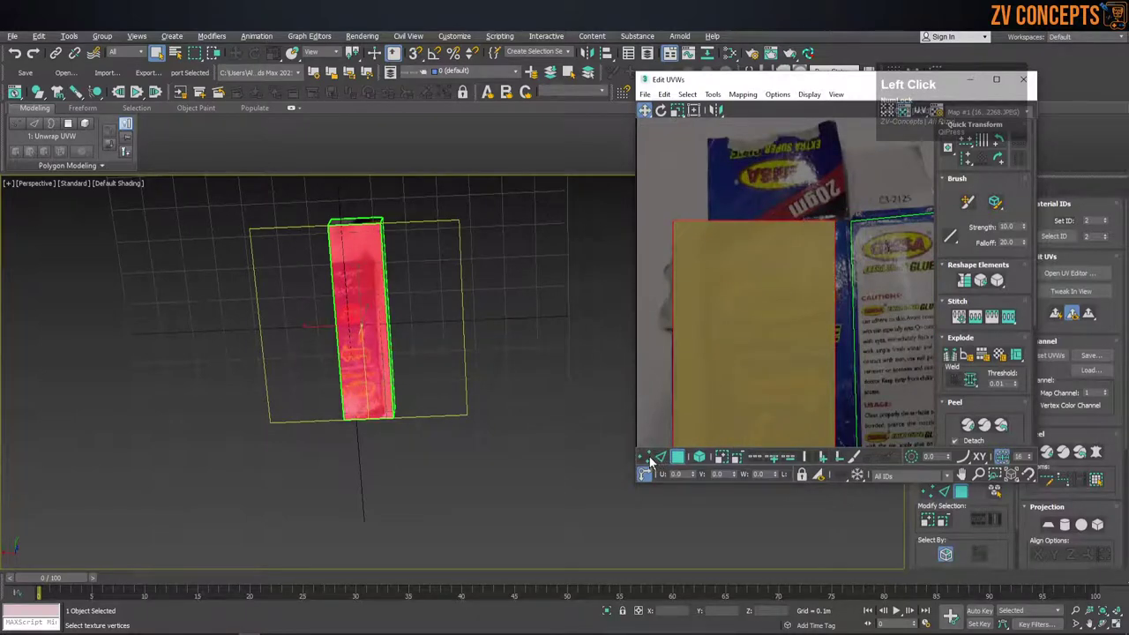
{"action": "scroll", "scroll_direction": "up", "scroll_amount": 3}
{"action": "left_click", "coordinate": [826, 185]}
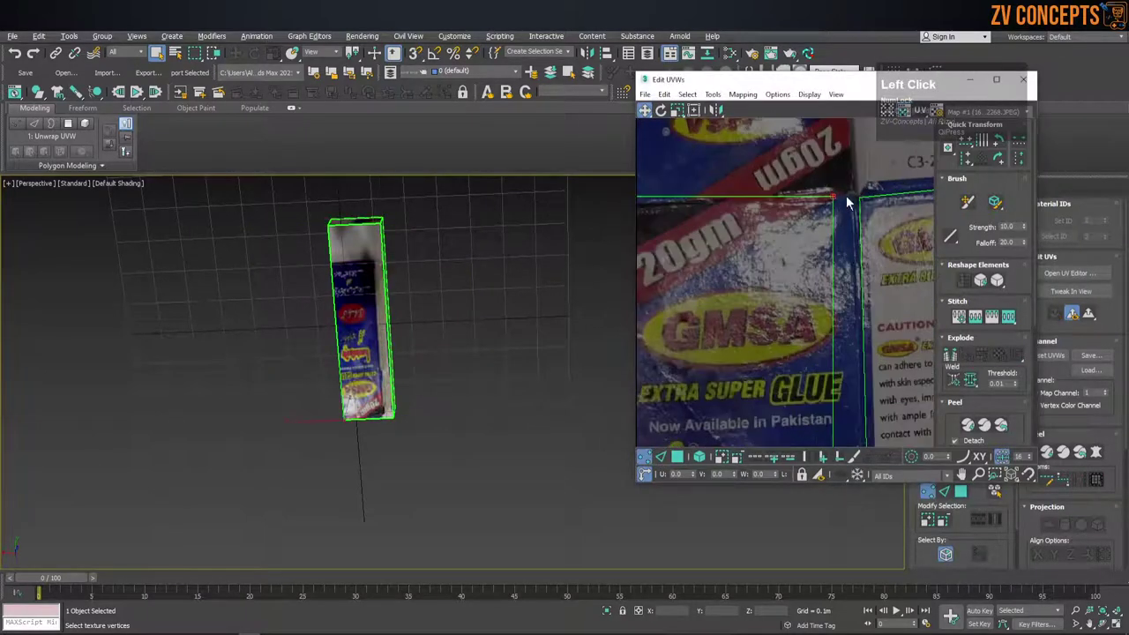
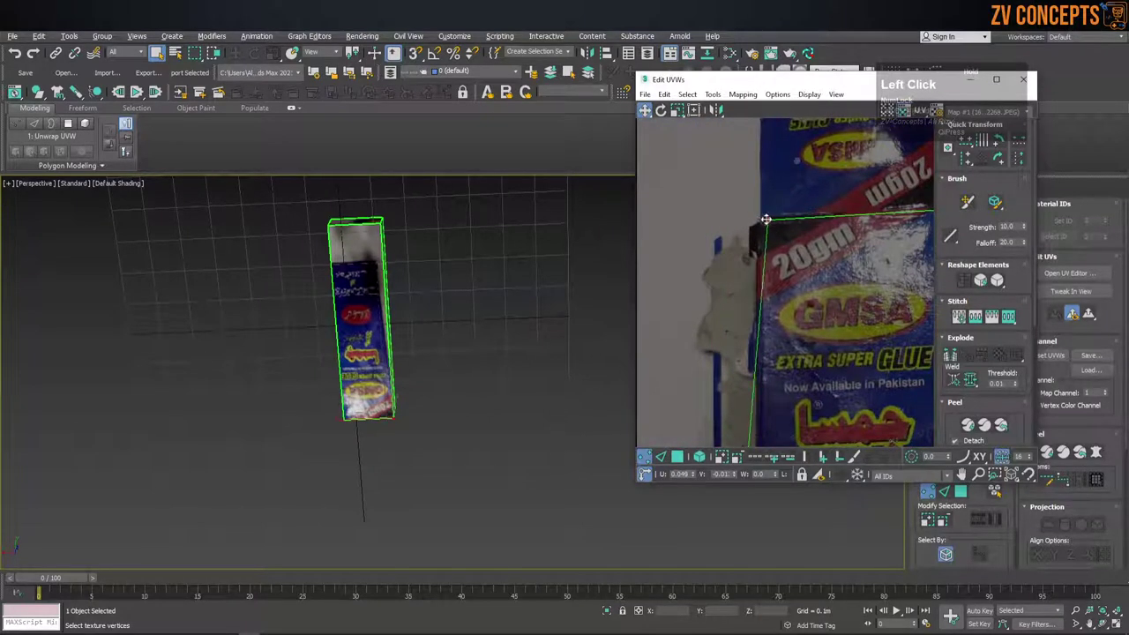
Move the end face's UV corners over the 20gm GMSA end panel of the photo.
{"action": "scroll", "scroll_direction": "down", "scroll_amount": 3}
{"action": "middle_click", "coordinate": [812, 302]}
{"action": "scroll", "scroll_direction": "up", "scroll_amount": 3}
{"action": "left_click", "coordinate": [818, 311]}
{"action": "middle_click", "coordinate": [747, 285]}
{"action": "left_click", "coordinate": [789, 347]}
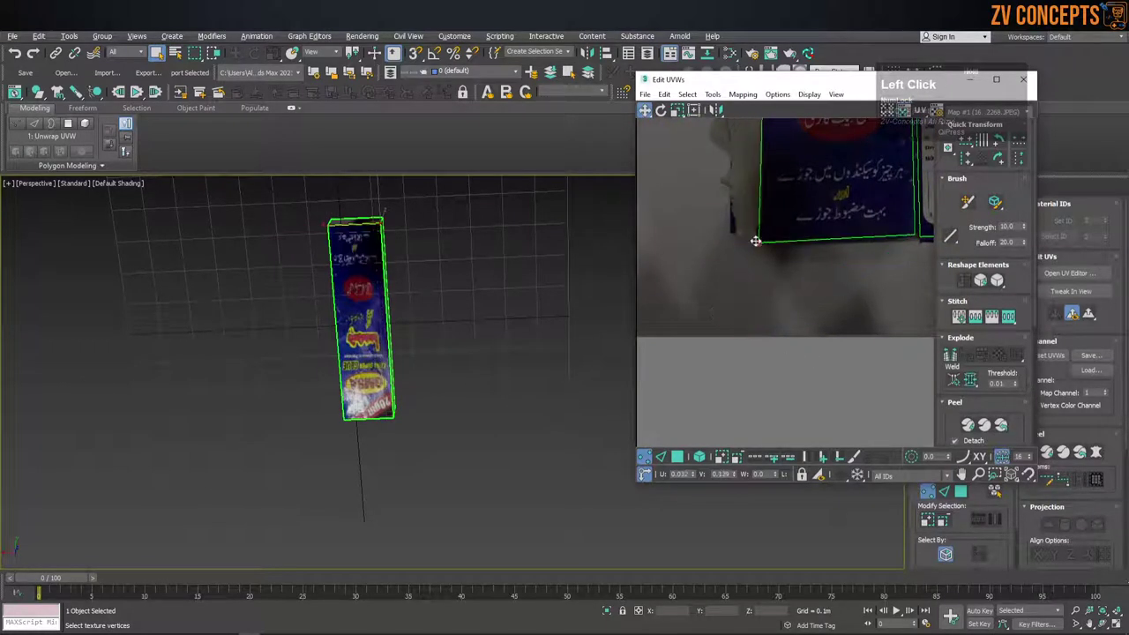
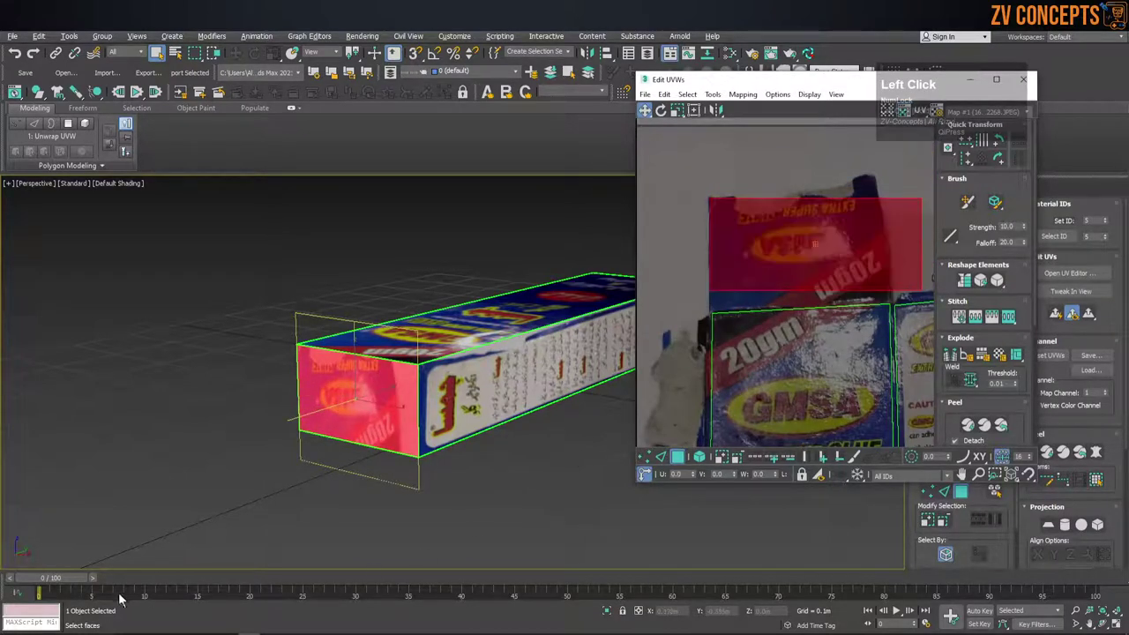
Align the end face's remaining UV corners with the 20gm panel corners.
{"action": "scroll", "scroll_direction": "up", "scroll_amount": 3}
{"action": "middle_click", "coordinate": [921, 201]}
{"action": "left_click", "coordinate": [885, 216]}
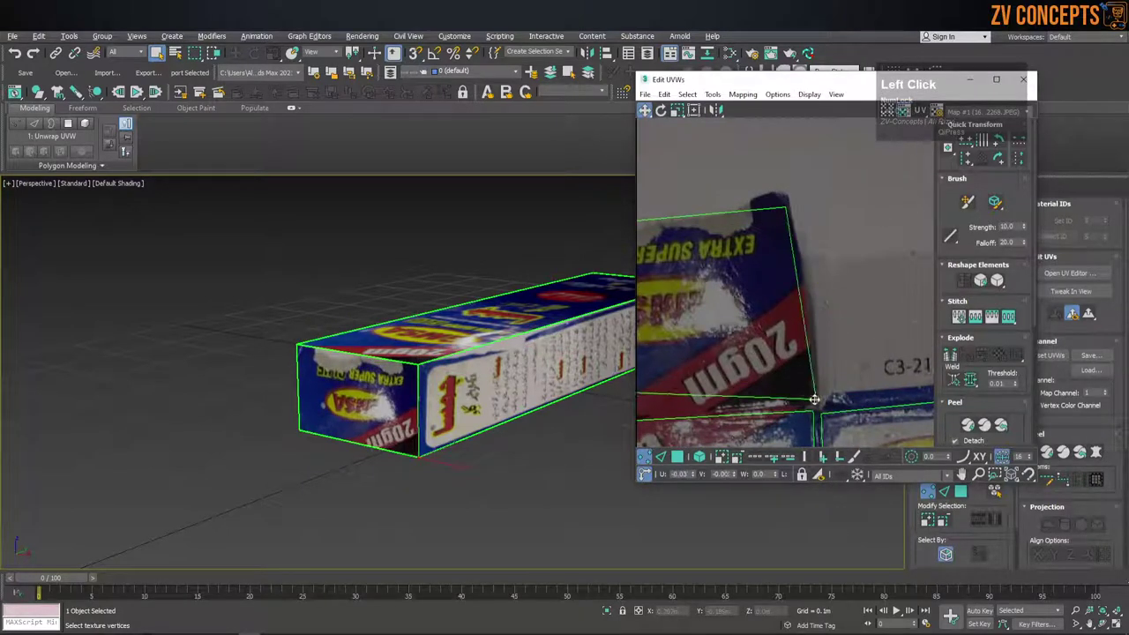
{"action": "middle_click", "coordinate": [692, 410]}
{"action": "left_click", "coordinate": [780, 285]}
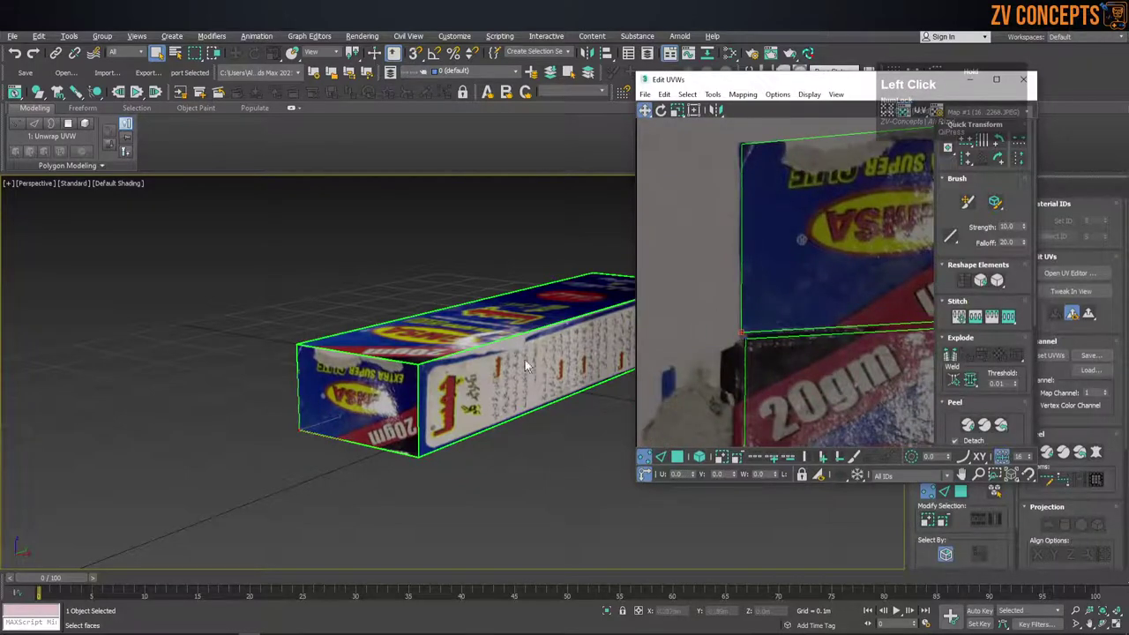
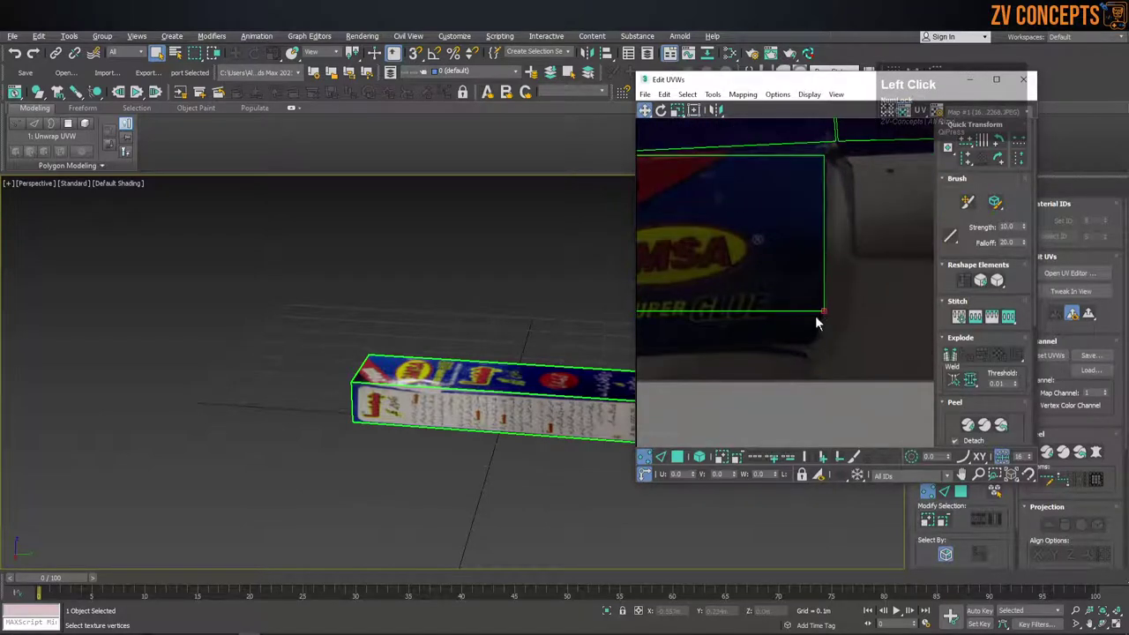
Nudge the next face's UV corners onto its panel corners in the photo.
{"action": "scroll", "scroll_direction": "up", "scroll_amount": 3}
{"action": "scroll", "scroll_direction": "down", "scroll_amount": 3}
{"action": "left_click", "coordinate": [722, 351]}
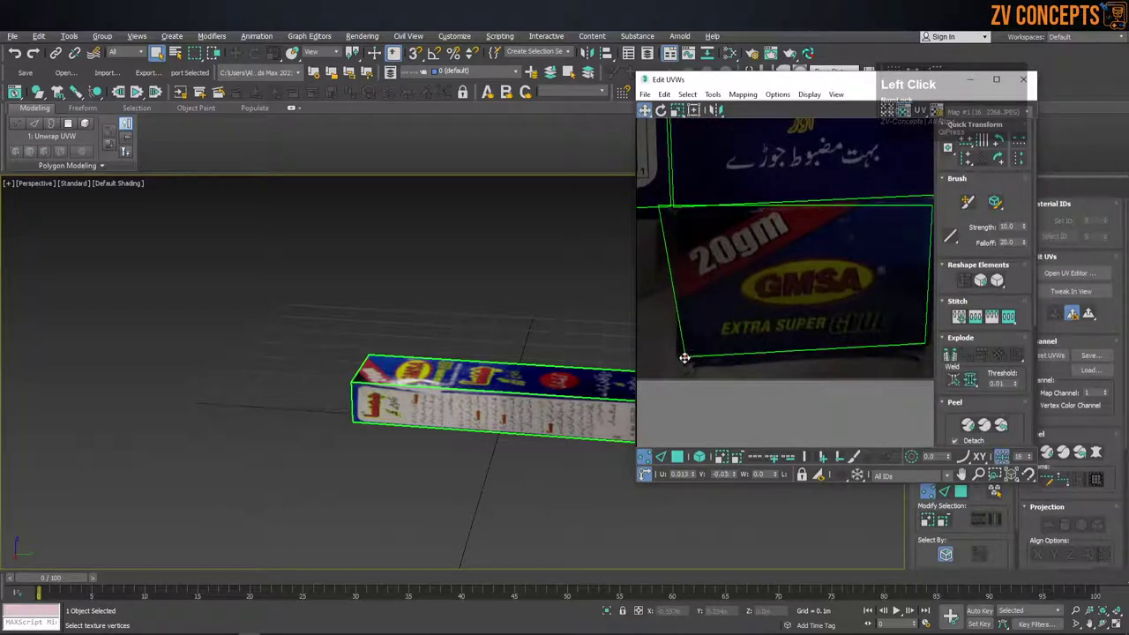
{"action": "scroll", "scroll_direction": "up", "scroll_amount": 3}
{"action": "middle_click", "coordinate": [668, 228]}
{"action": "left_click", "coordinate": [724, 251]}
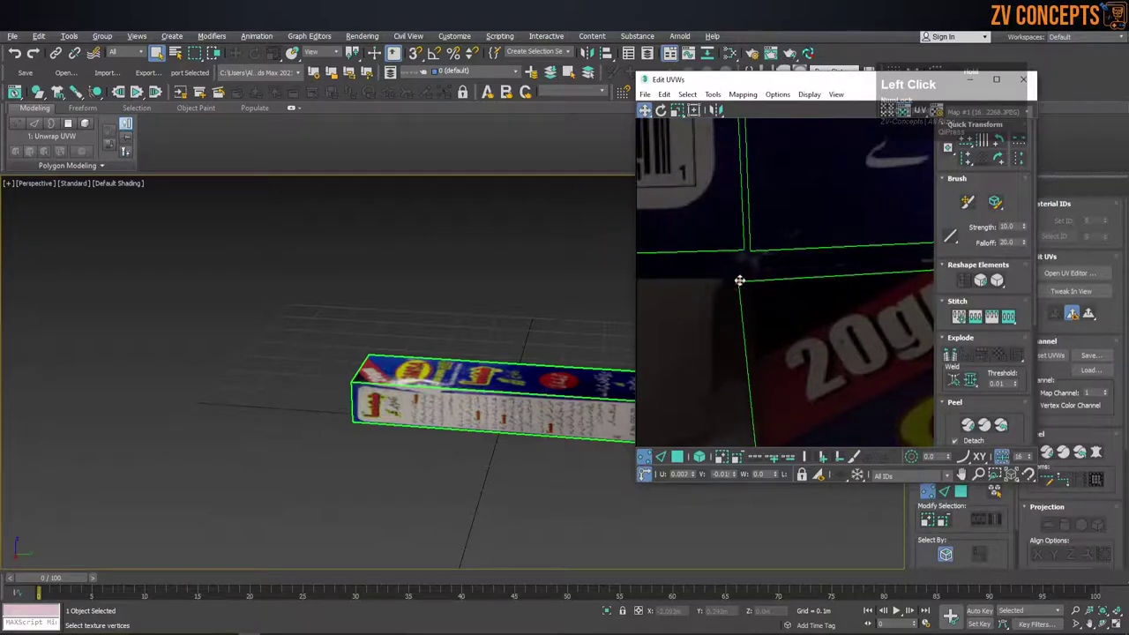
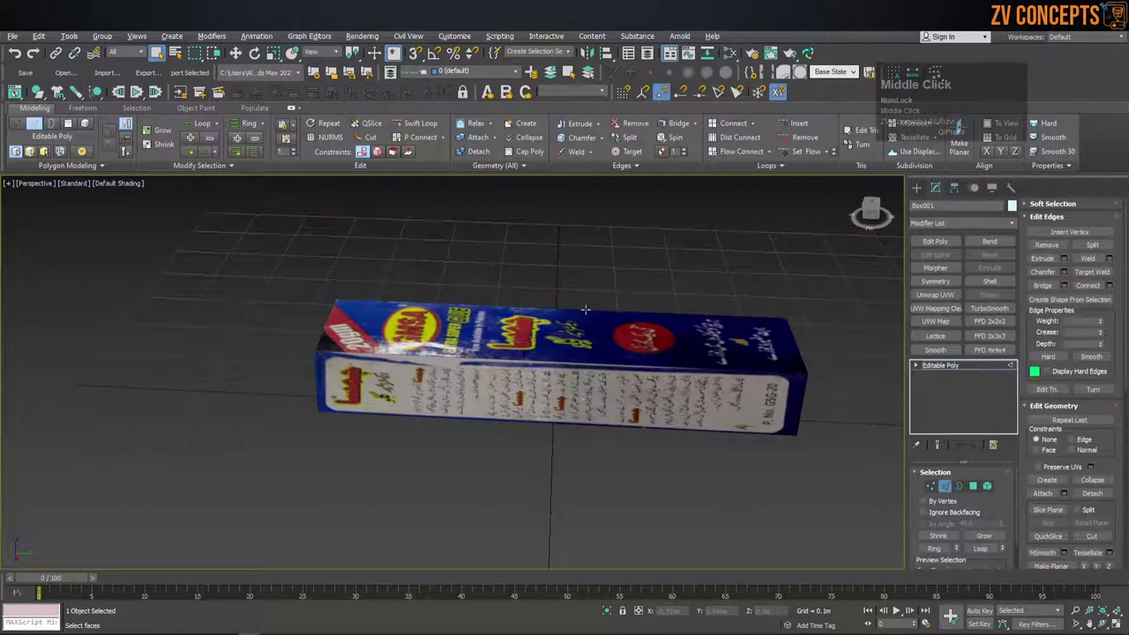
With edged faces shown, ring the long edges and Connect them into several edge loops.
{"action": "key", "text": "F4"}
{"action": "left_click", "coordinate": [630, 283]}
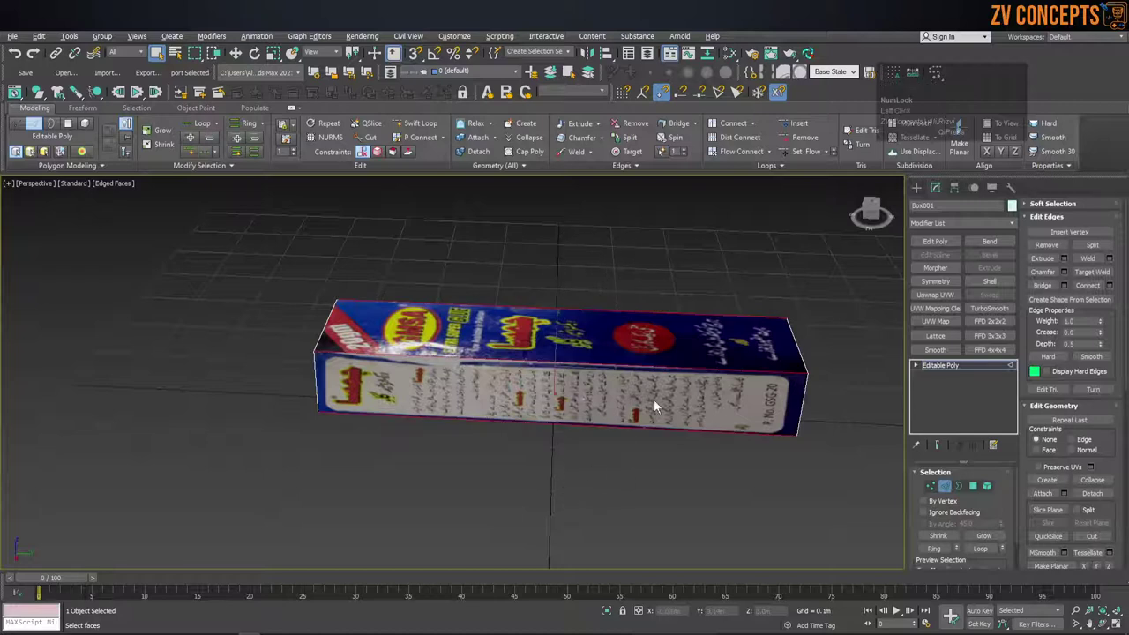
{"action": "key", "text": "alt+r"}
{"action": "left_click", "coordinate": [1115, 286]}
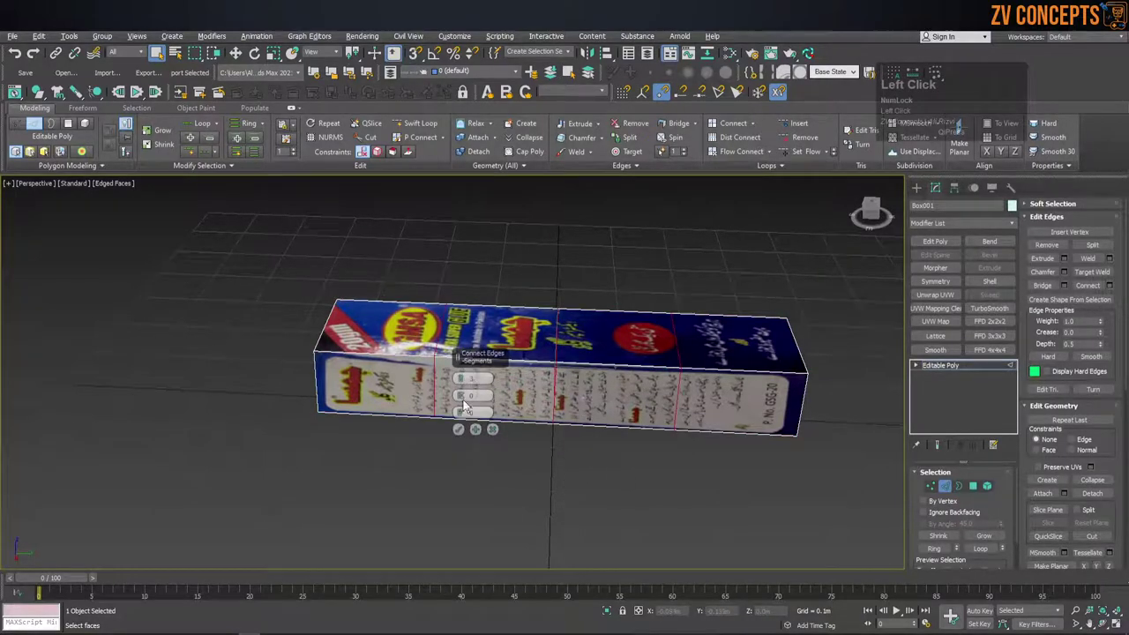
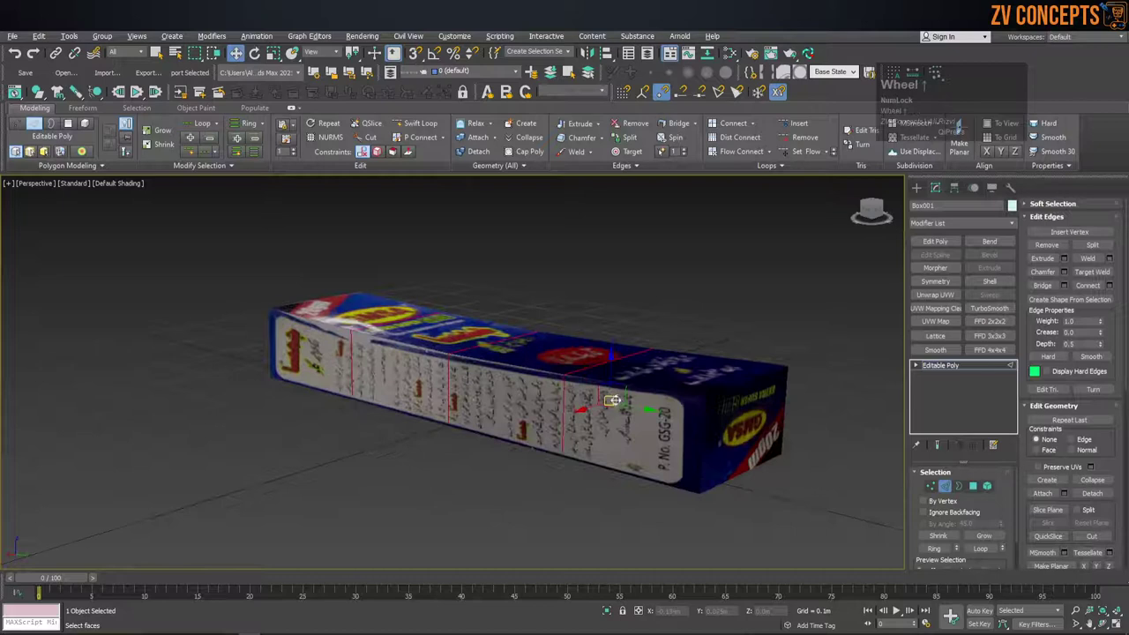
{"action": "key", "text": "F4"}
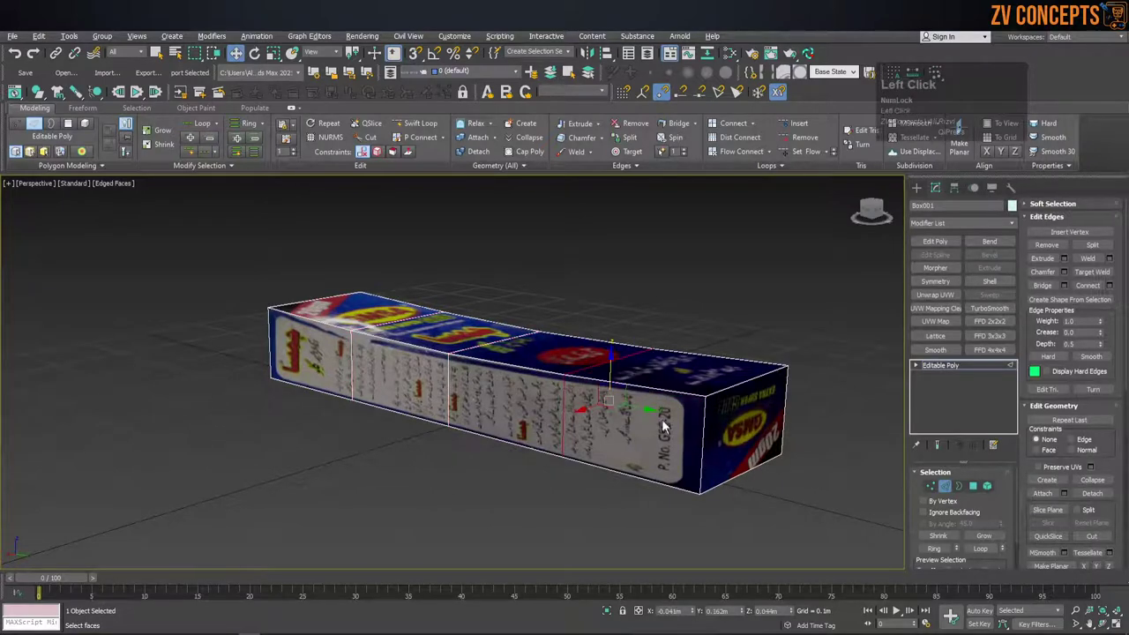
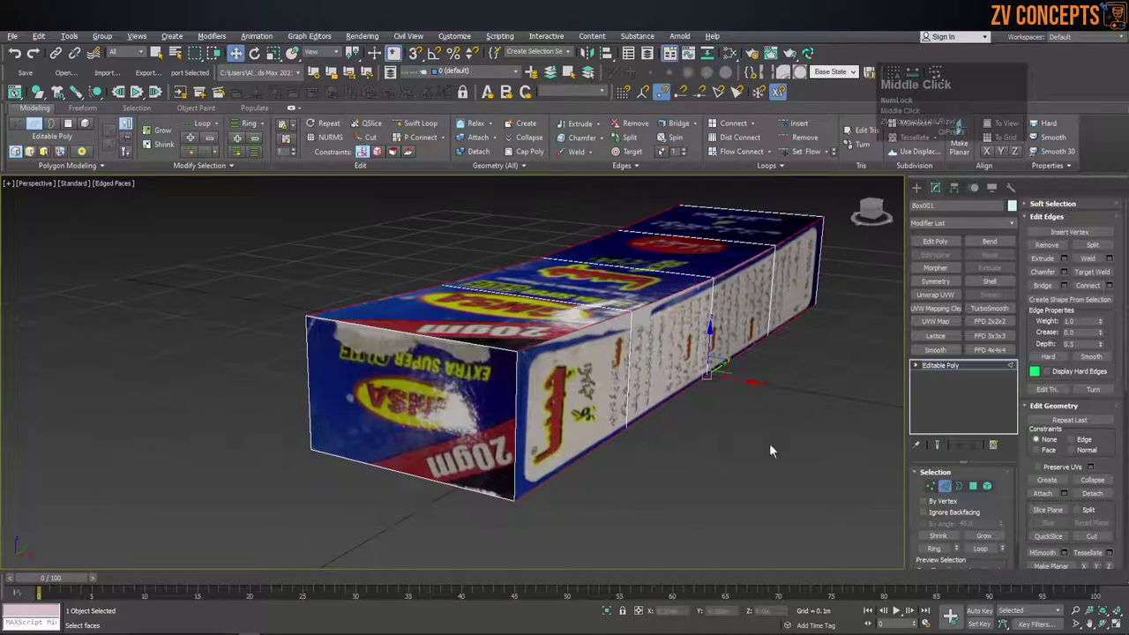
Extrude the end polygon into a flap and shift its edge vertex to slant it.
{"action": "left_click", "coordinate": [979, 491]}
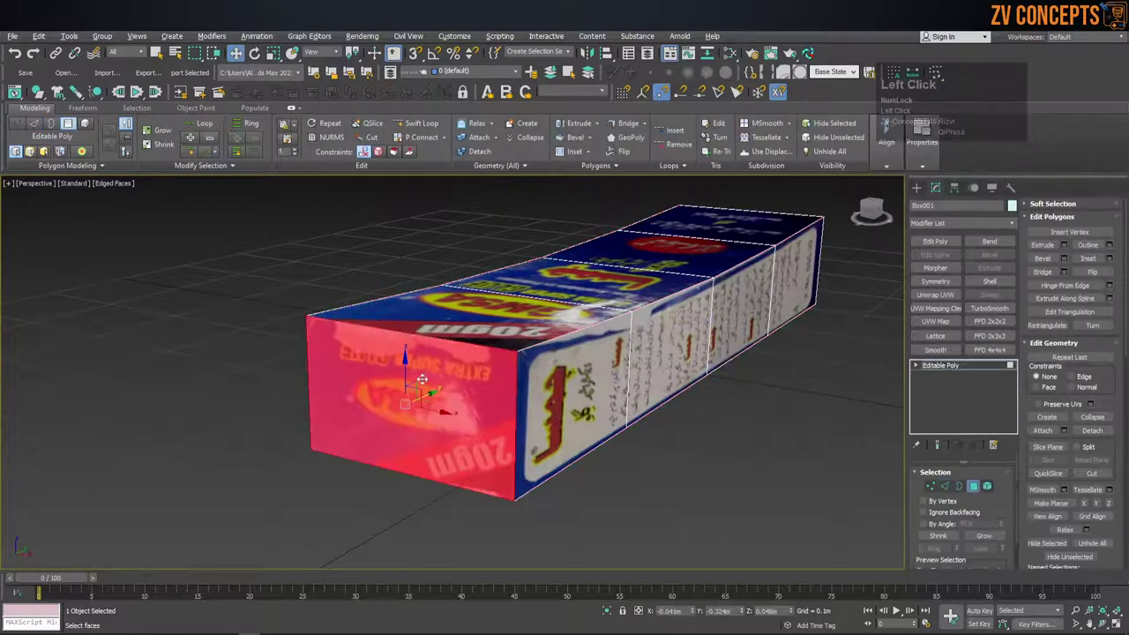
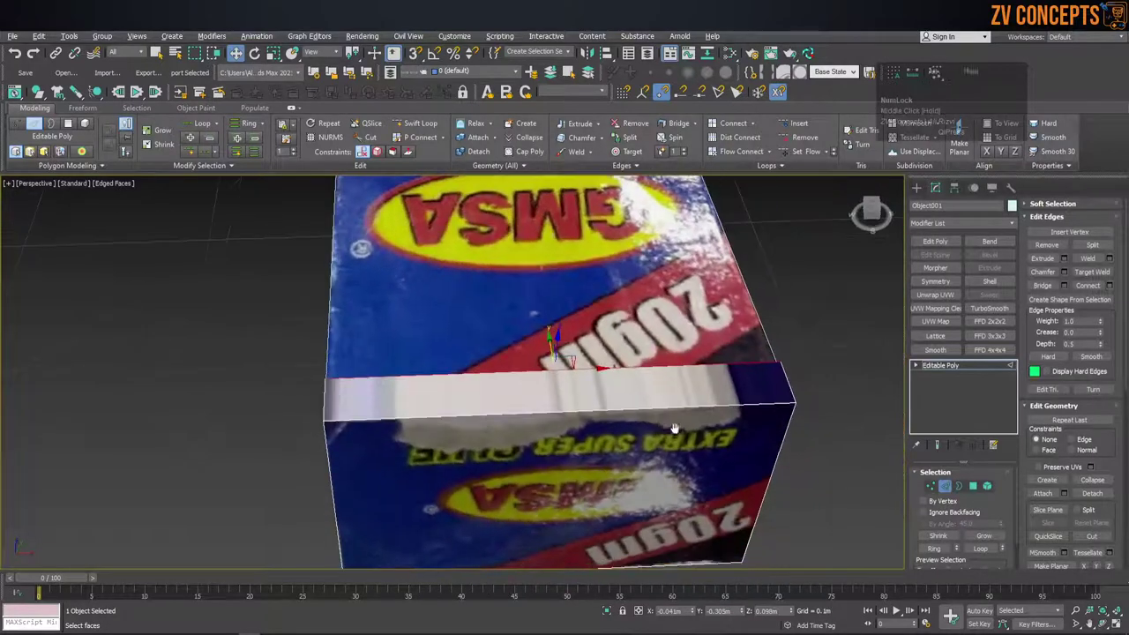
{"action": "left_click", "coordinate": [935, 493]}
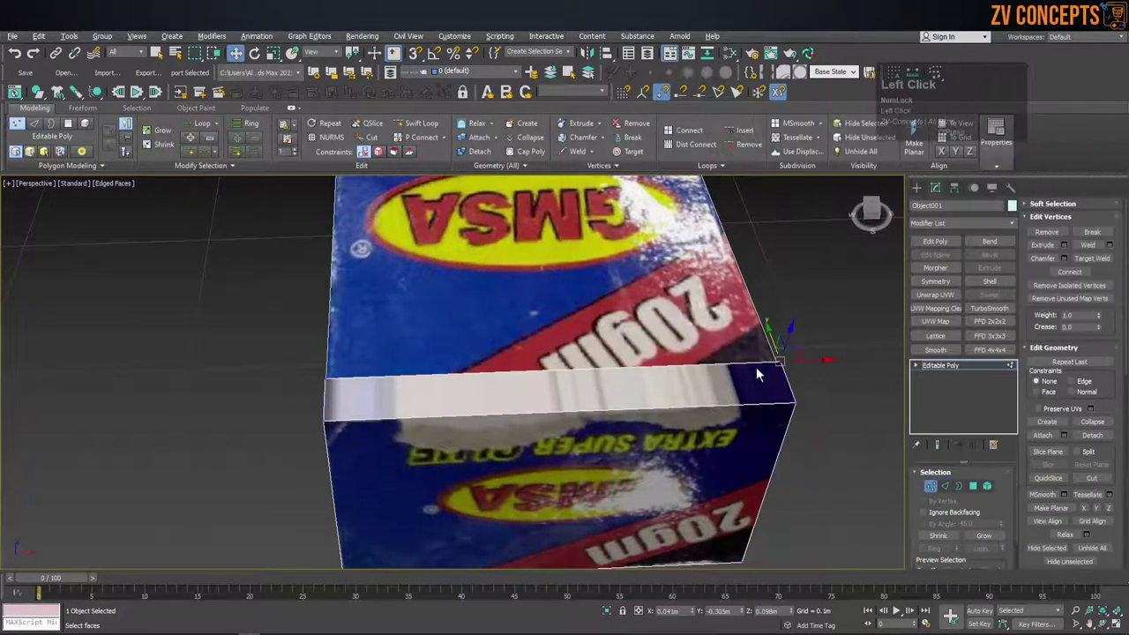
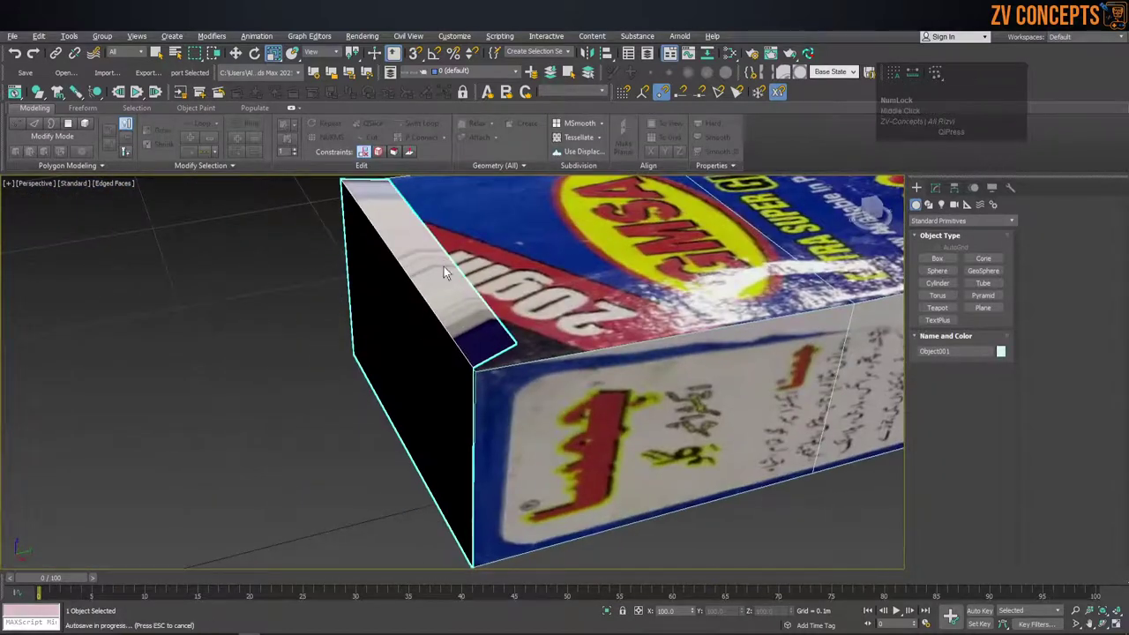
Add an Unwrap UVW modifier on the carton for the new flap end.
{"action": "left_click", "coordinate": [943, 197]}
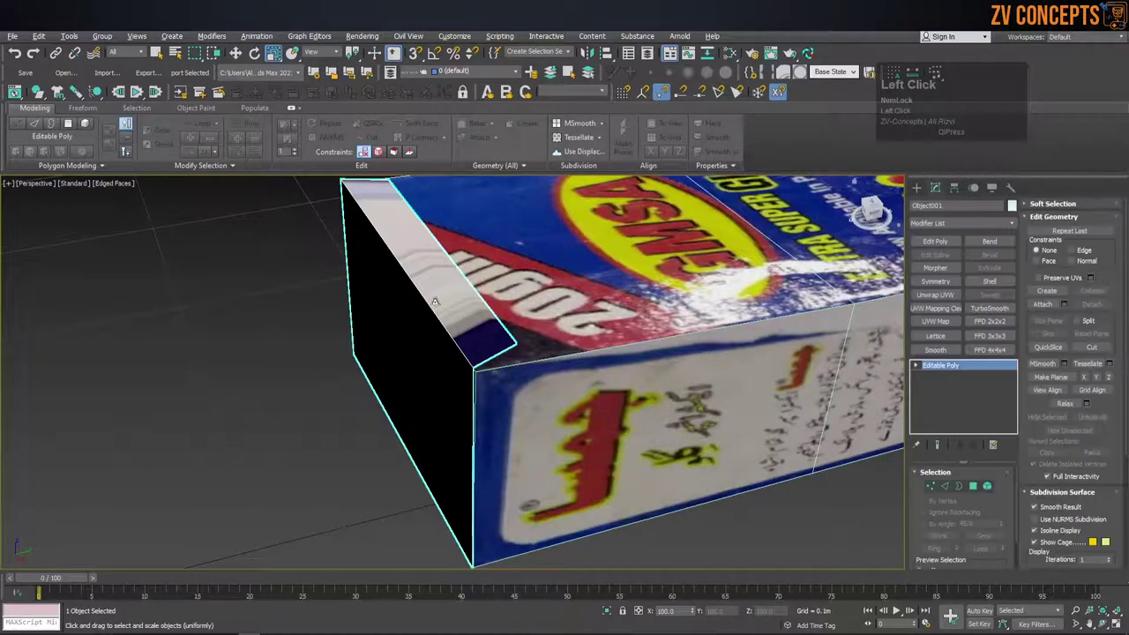
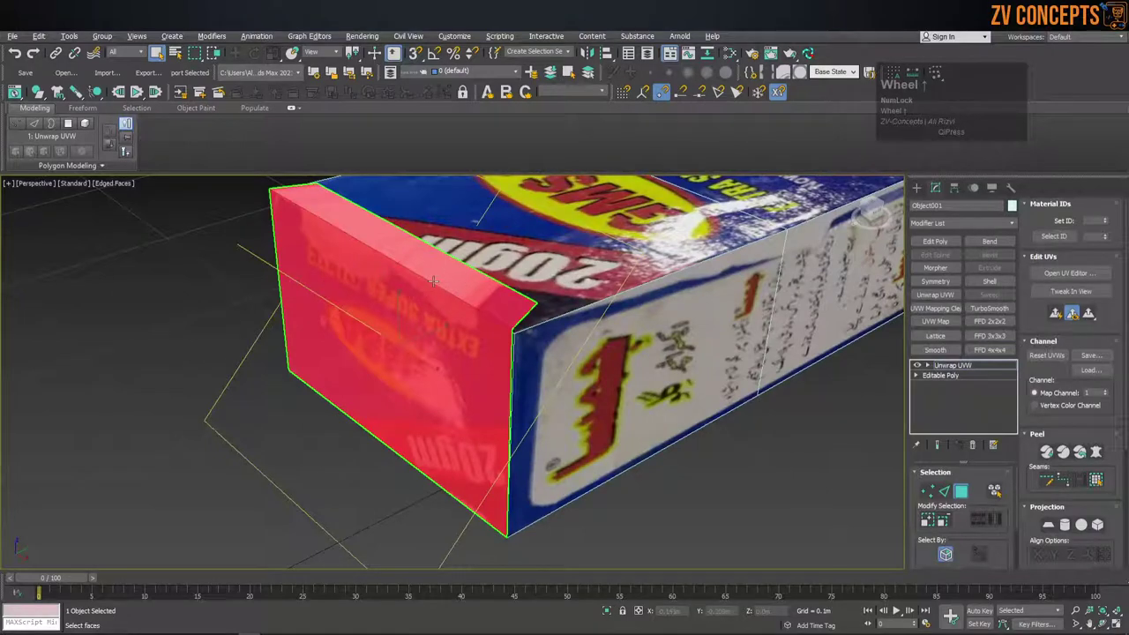
Show the carton photo in the UV editor and drag the flap's top UV edge toward the 20gm panel.
{"action": "left_click", "coordinate": [1073, 286]}
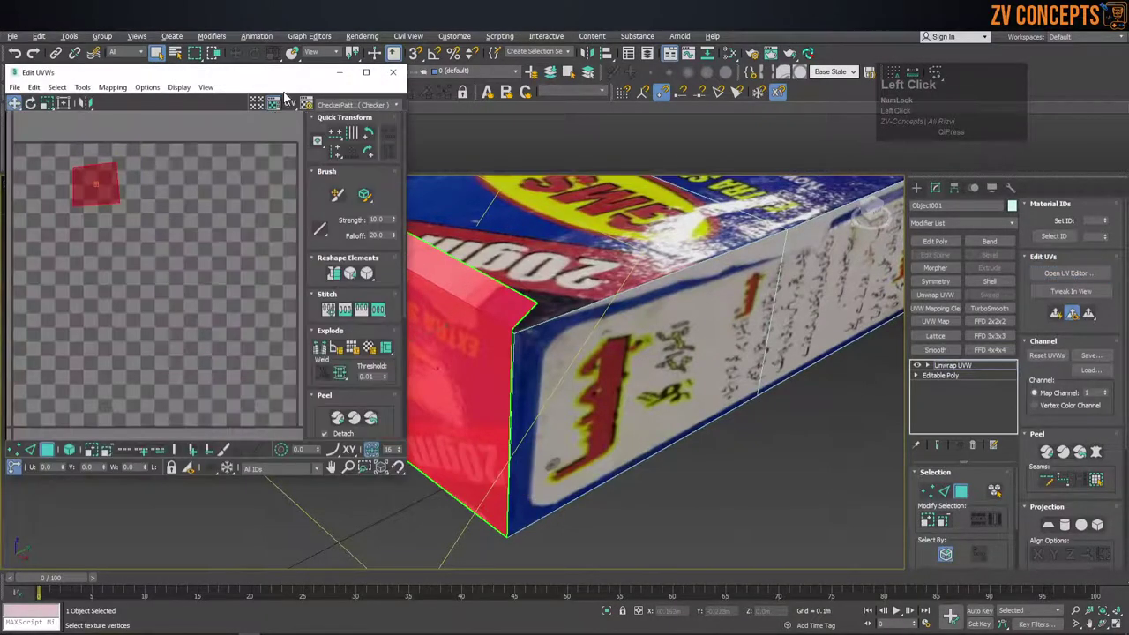
{"action": "left_click", "coordinate": [377, 111]}
{"action": "scroll", "scroll_direction": "up", "scroll_amount": 3}
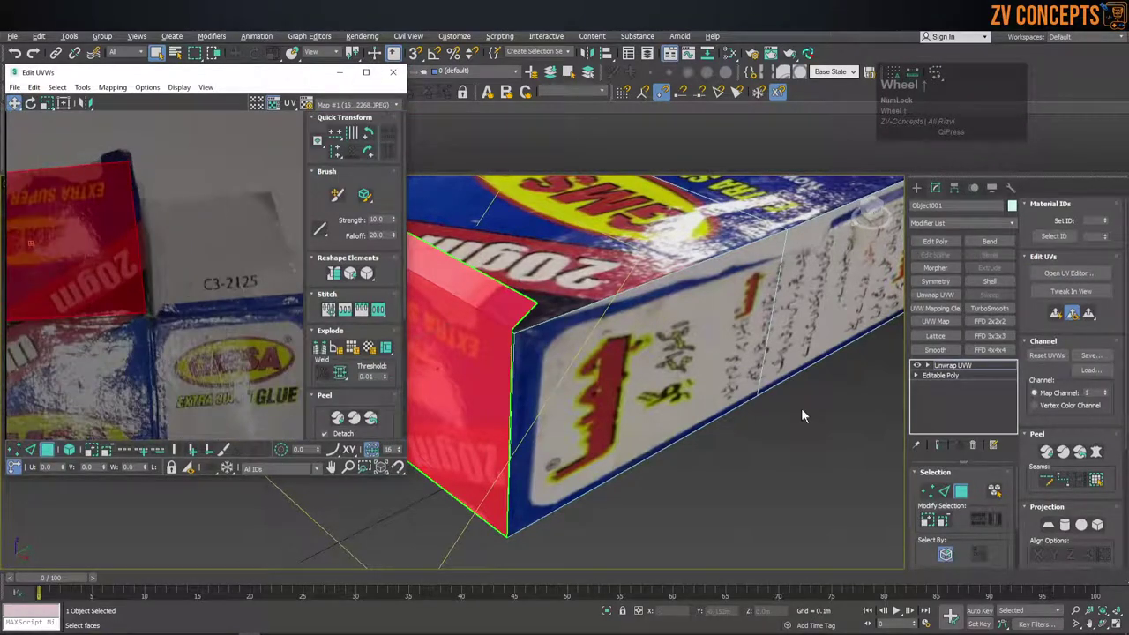
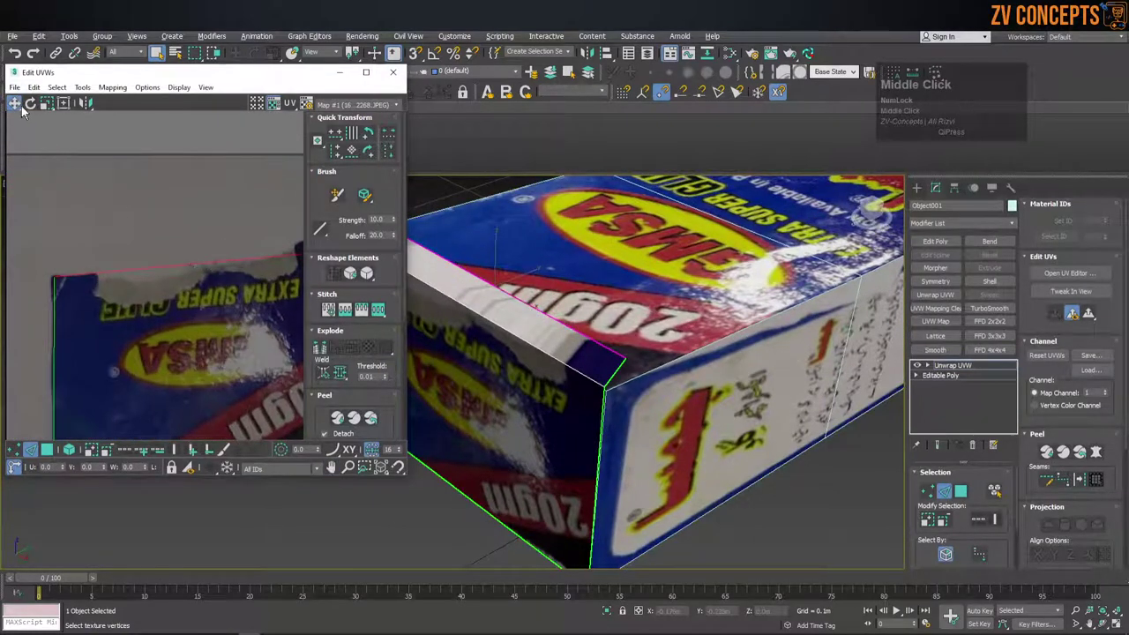
{"action": "left_click", "coordinate": [25, 109]}
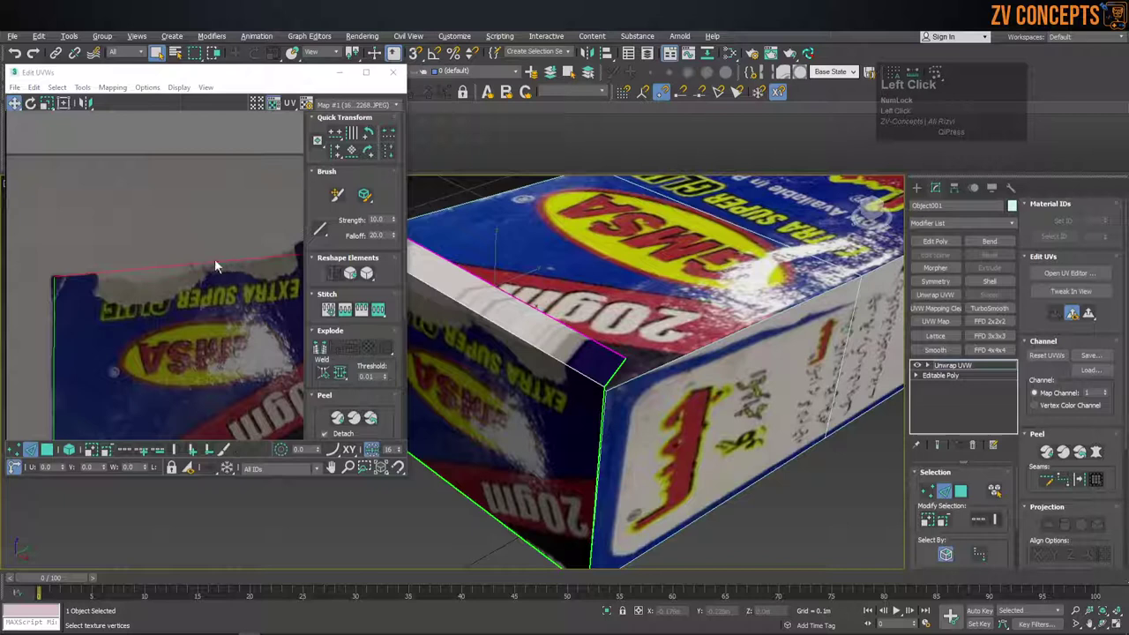
{"action": "middle_click", "coordinate": [210, 264]}
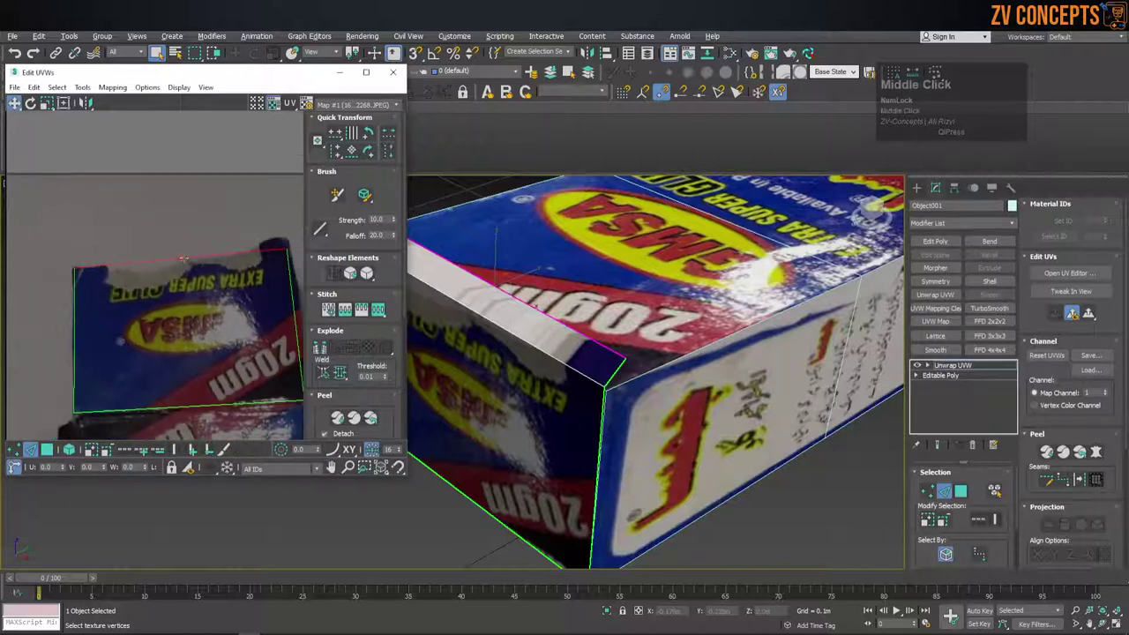